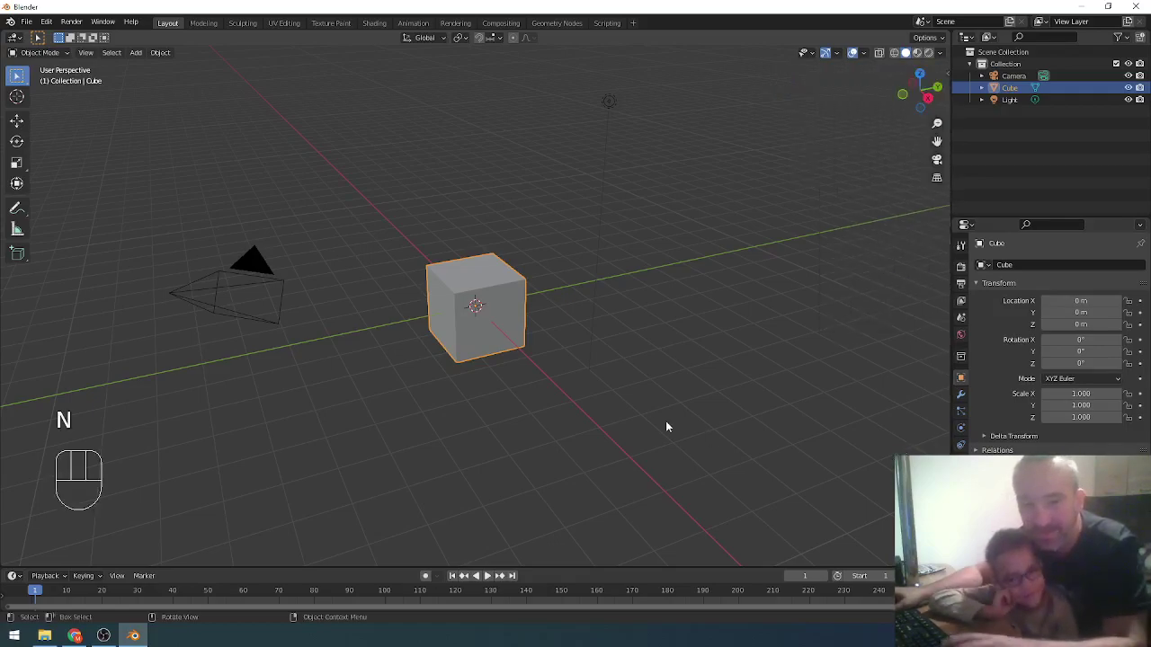
Select the default cube and delete it from the scene
left_click_drag(519, 300, 508, 302)
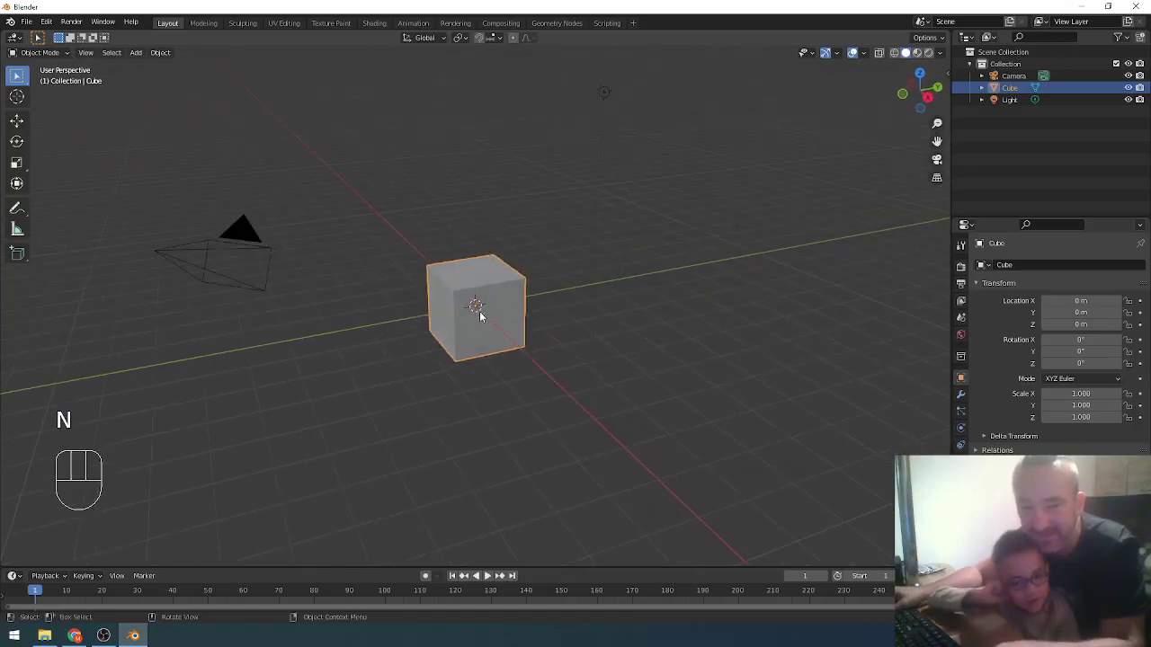
left_click(476, 301)
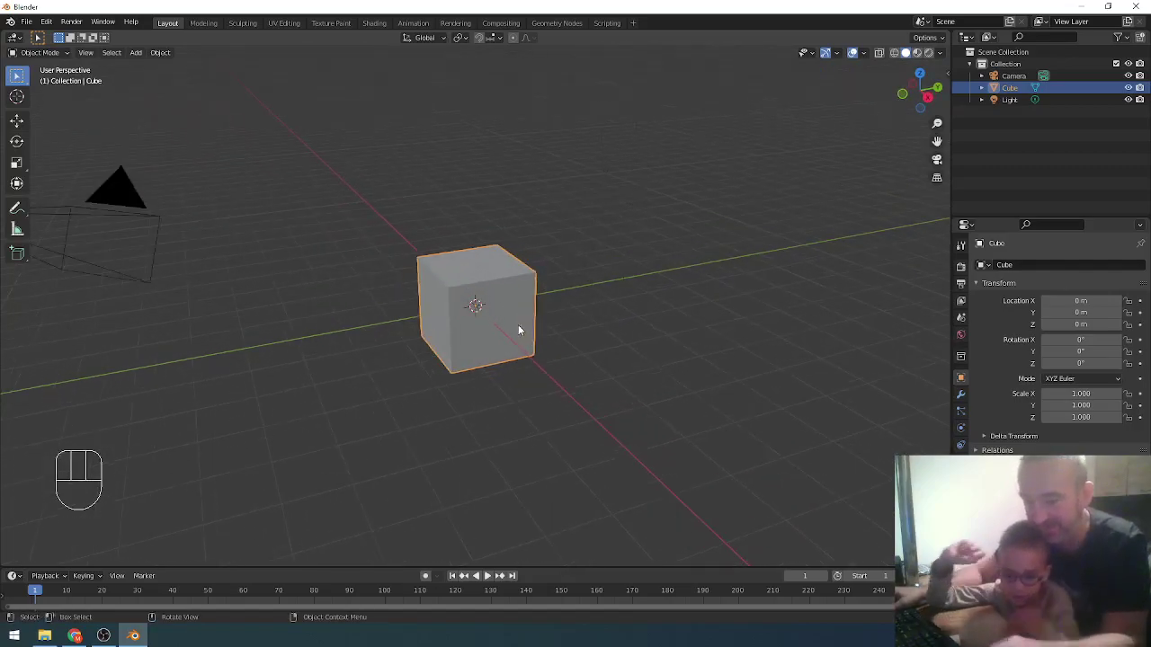
key("x")
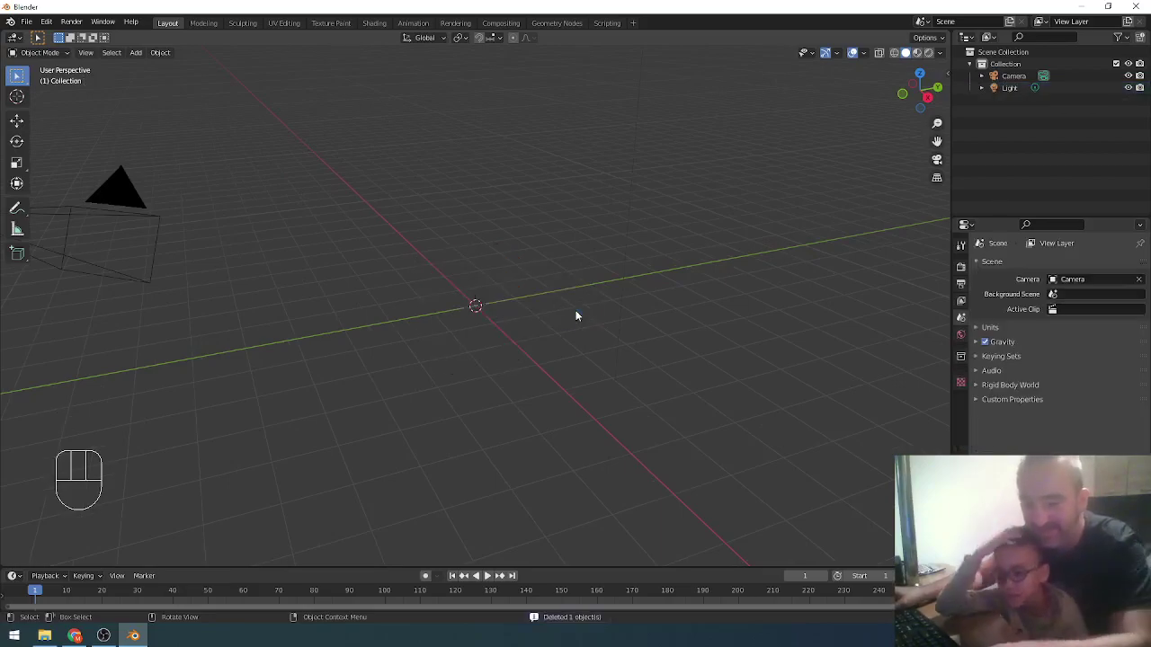
Import the 100 złoty image as a plane and show it in Material Preview shading
key("shift+a")
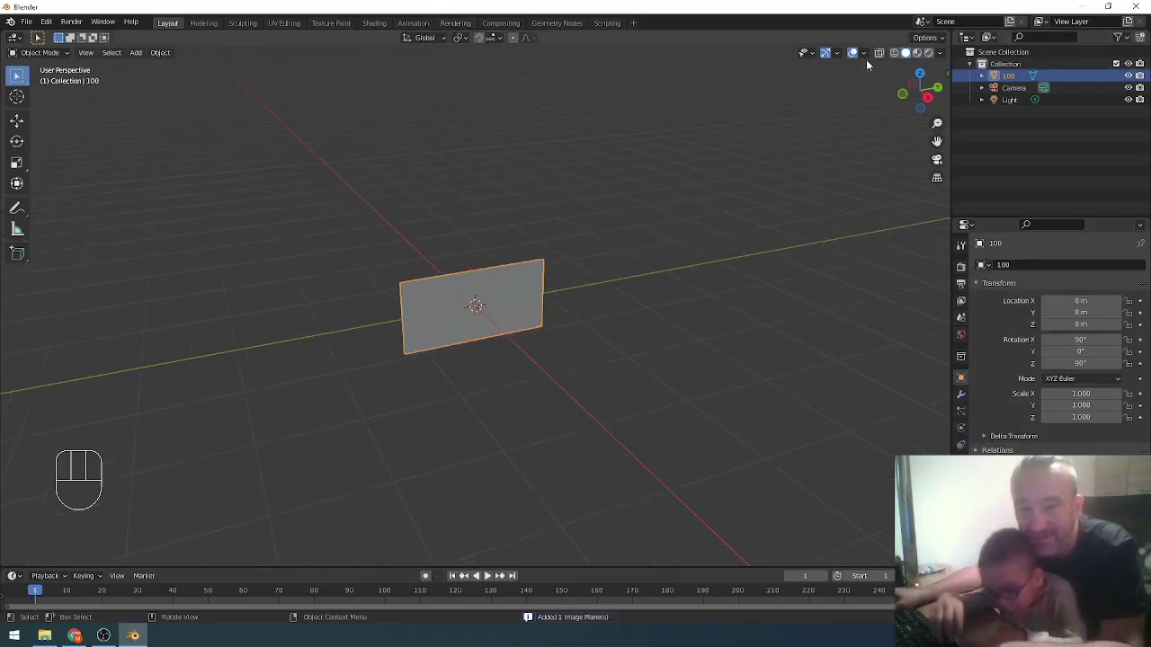
left_click(924, 53)
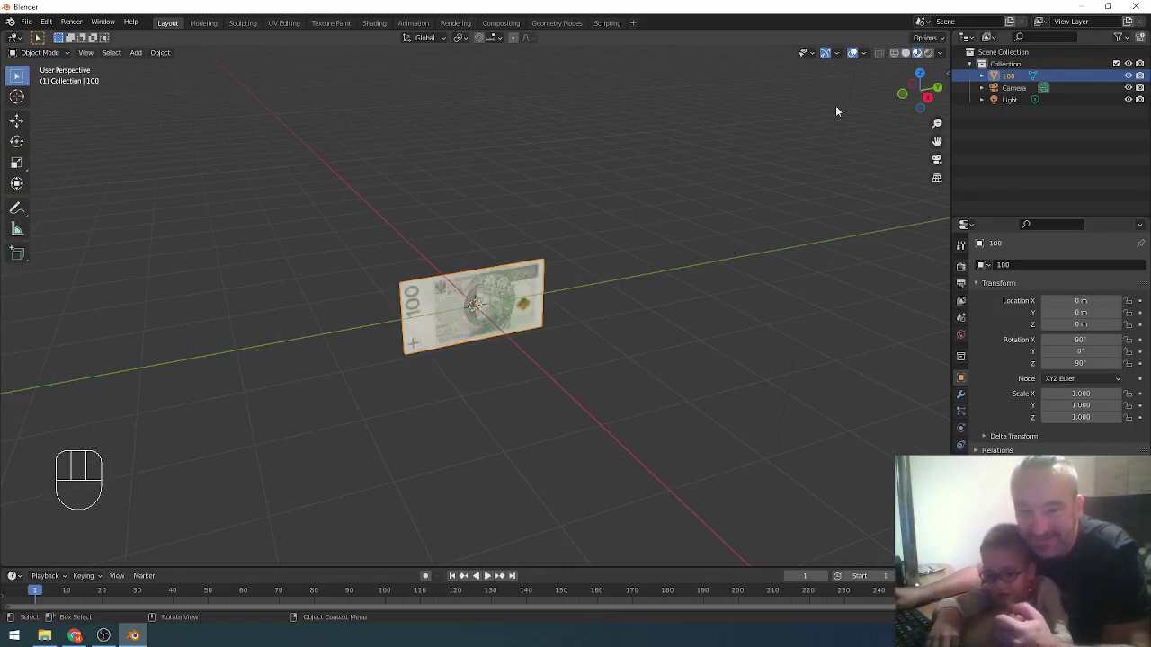
left_click_drag(548, 385, 521, 351)
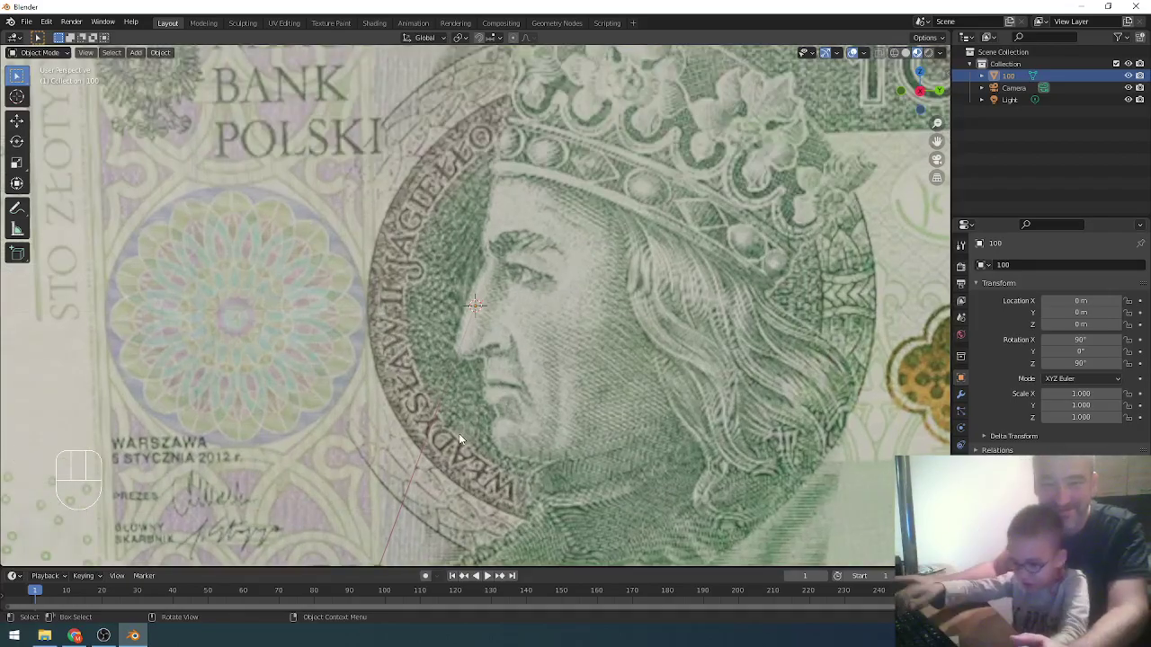
Duplicate the banknote plane into a four-note column with one copy beside the bottom note
key("shift+d")
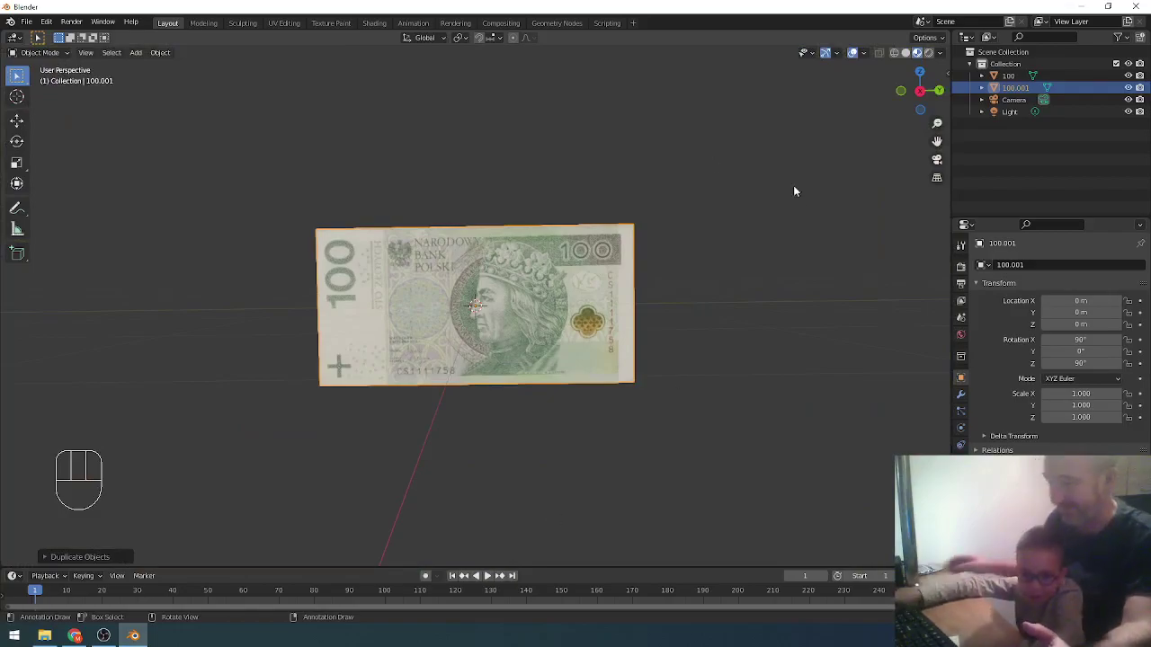
key("shift+d")
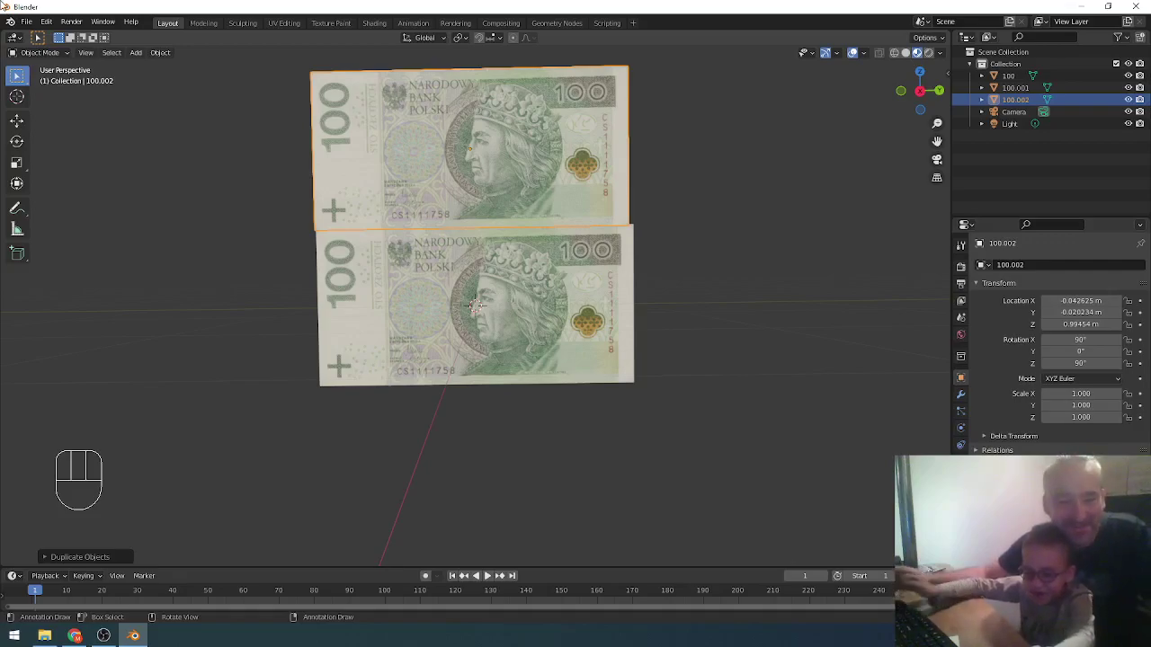
key("shift+d")
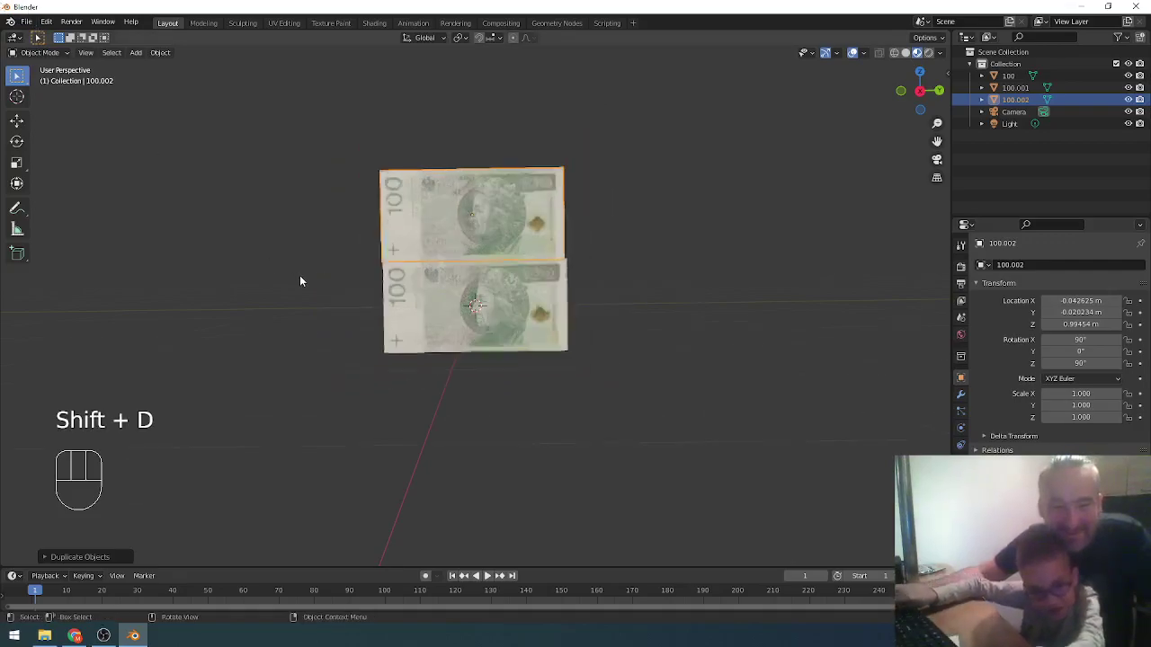
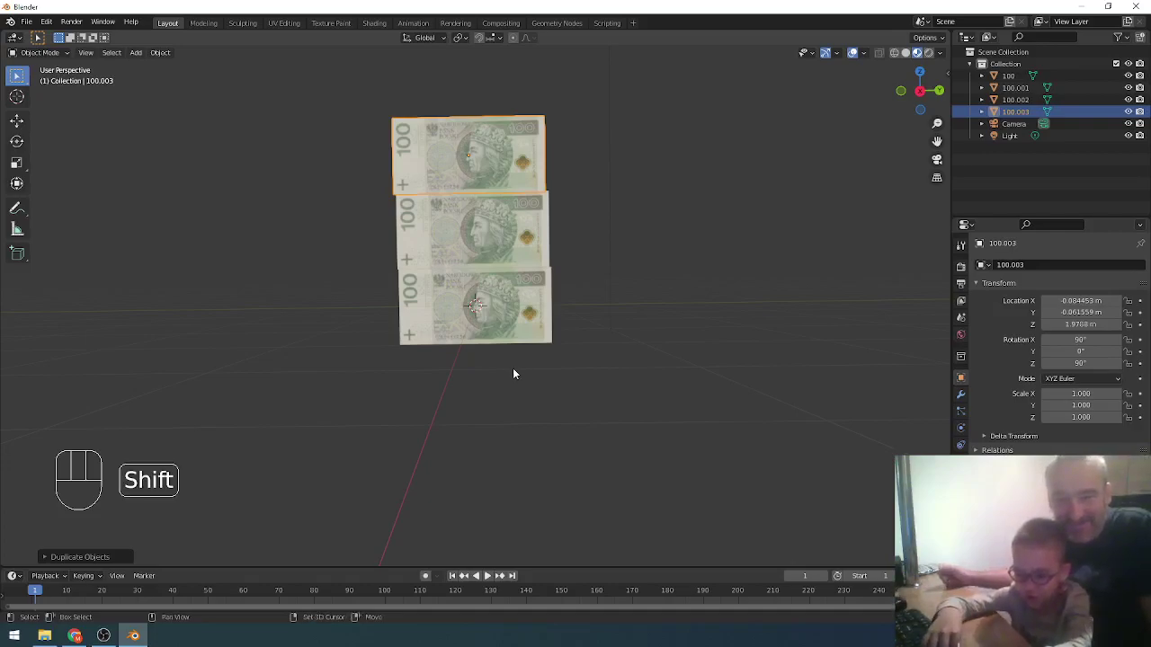
key("shift+d")
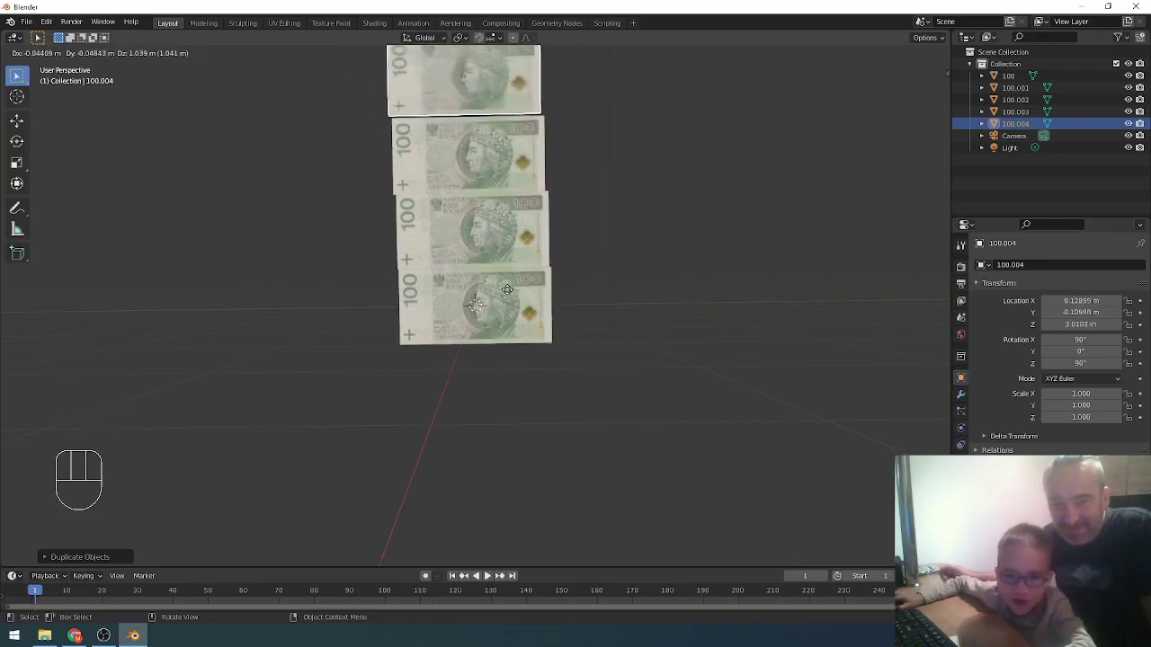
key("shift+d")
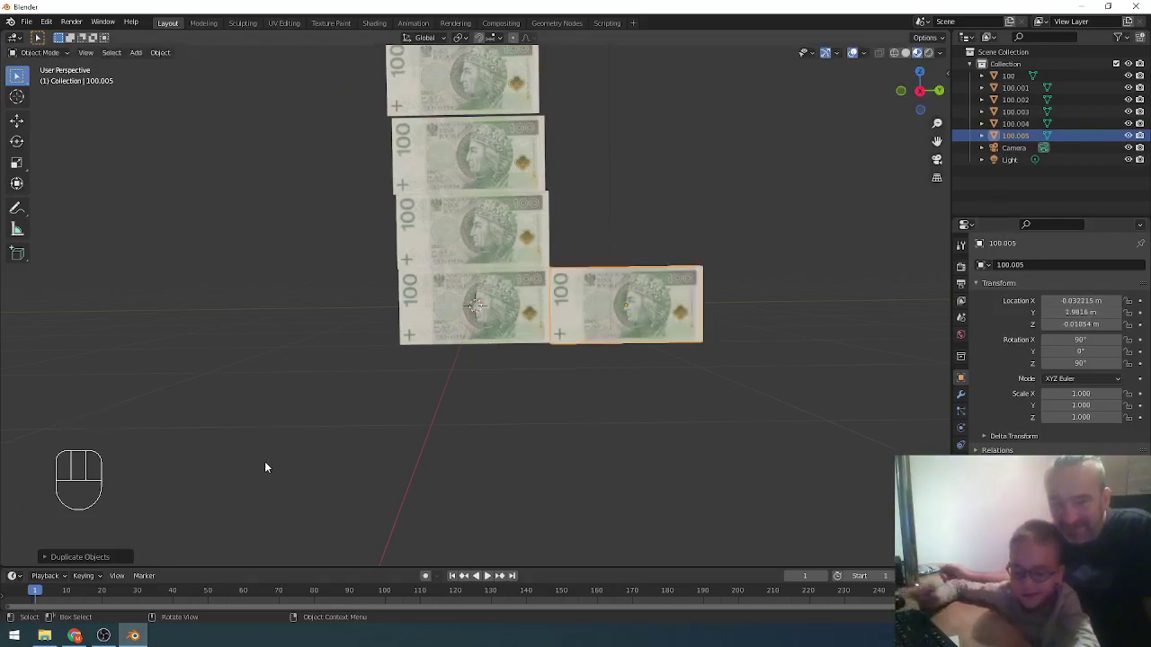
key("shift+d")
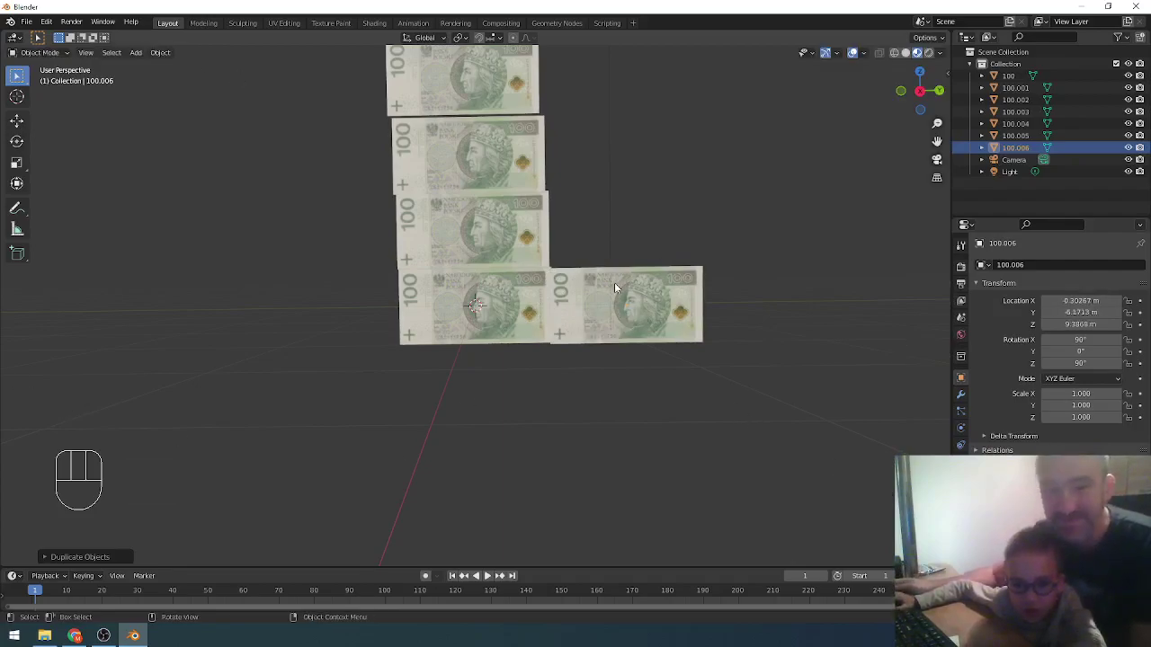
Make further quick duplicates of the note and orbit out to view the arrangement
key("shift+x")
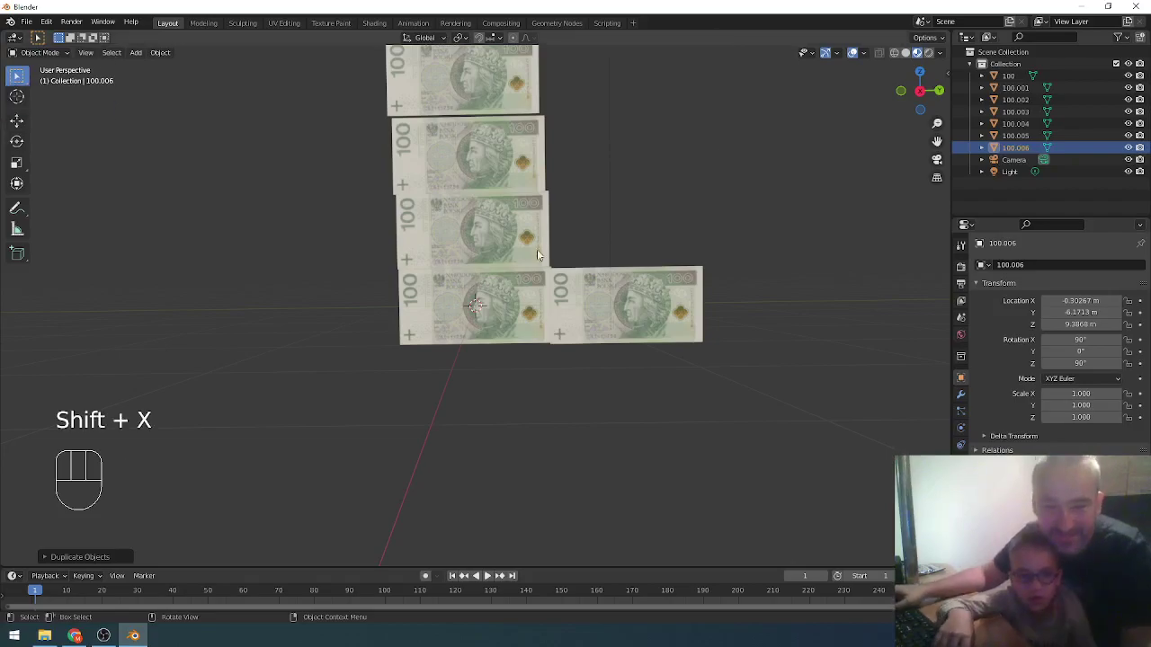
key("d")
key("d")
key("d")
key("d")
key("d")
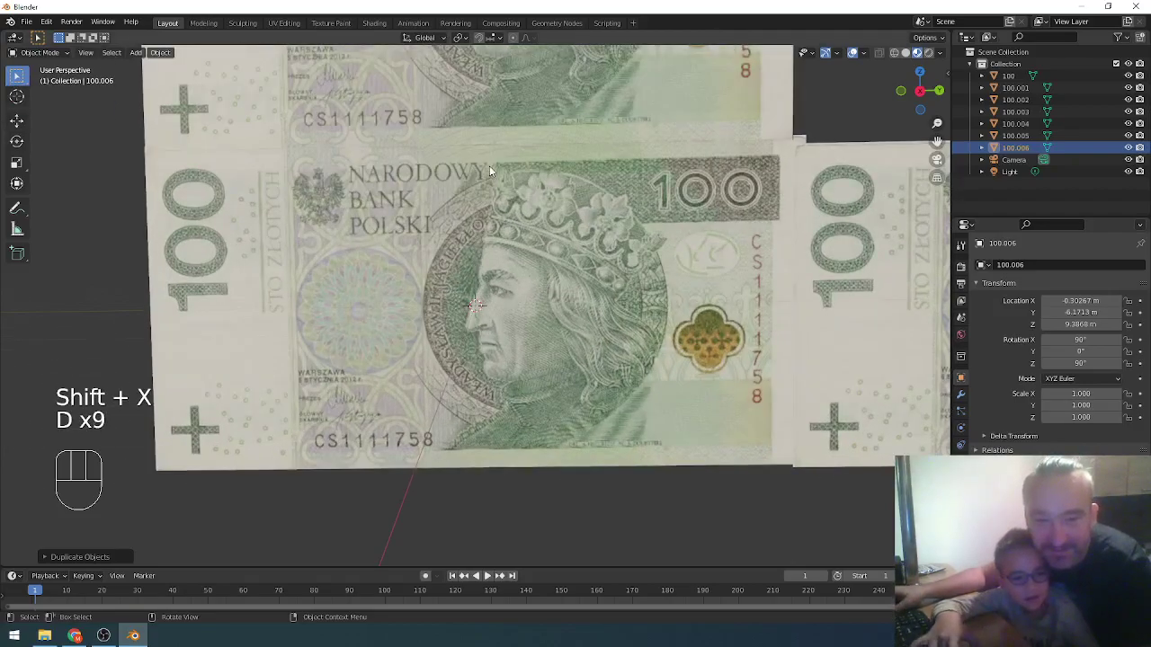
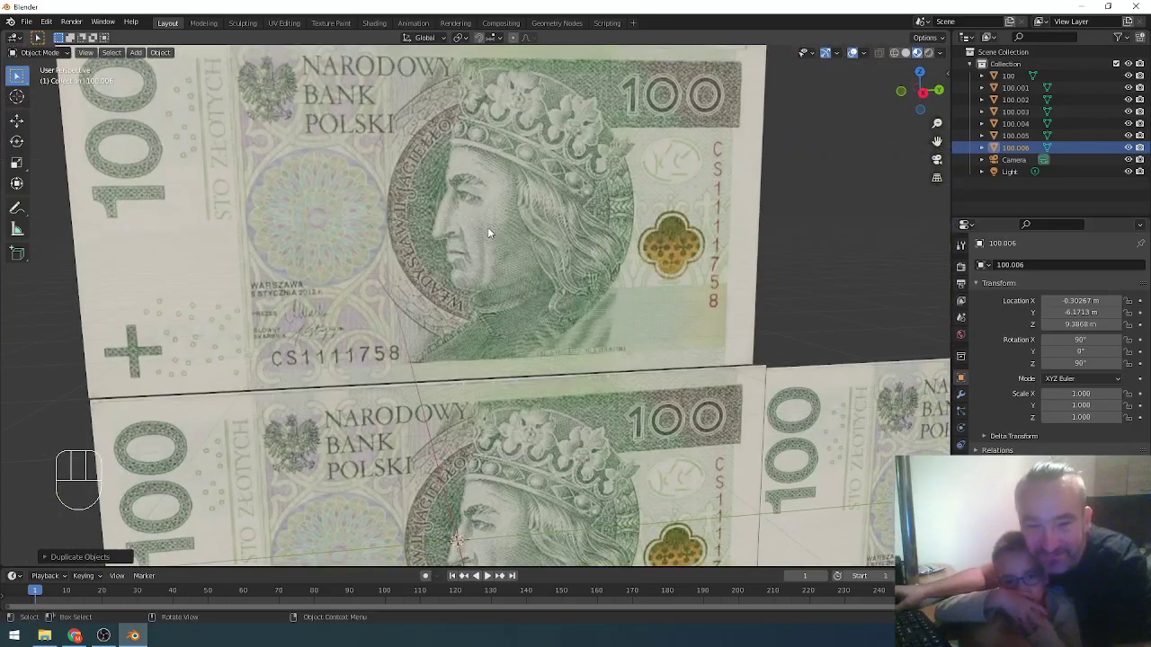
left_click_drag(495, 255, 514, 294)
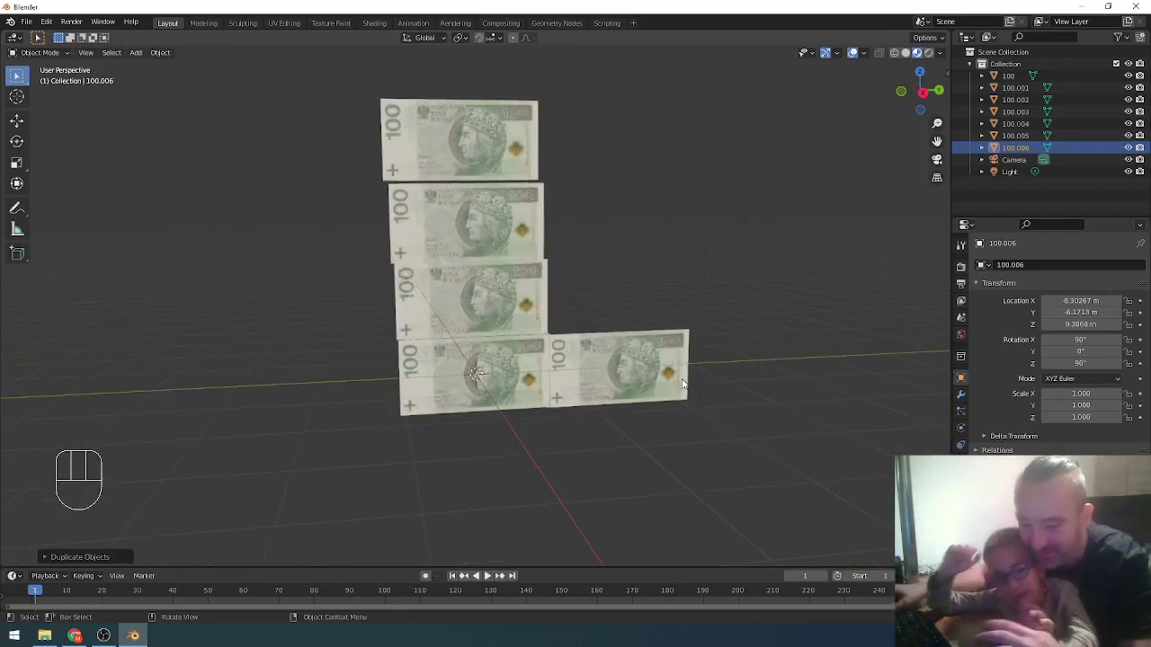
Delete the right-hand note and the upper notes of the column
left_click(612, 389)
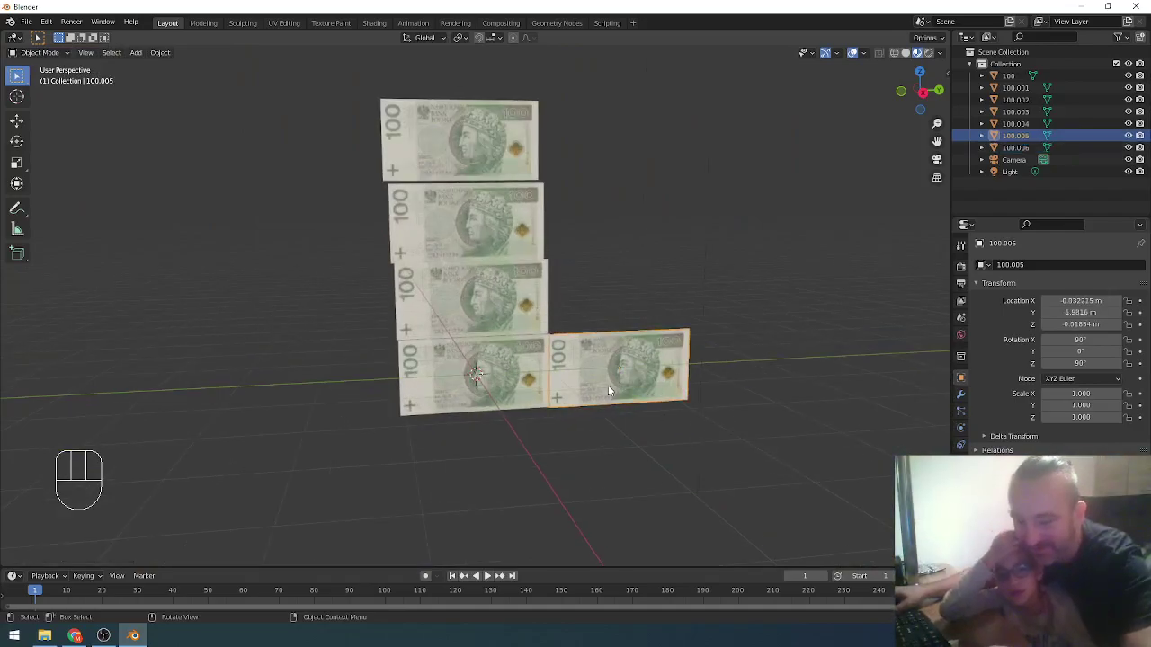
key("x")
left_click(482, 305)
key("x")
key("x")
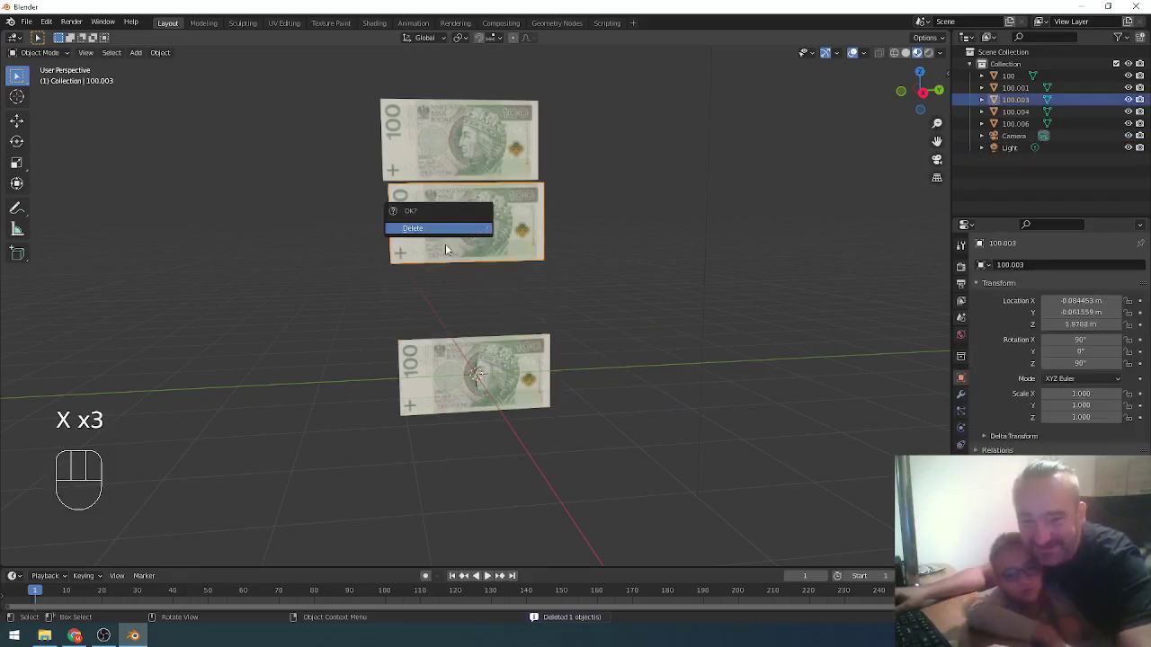
key("x")
Delete the remaining column notes and the original banknote plane
left_click(485, 375)
key("x")
key("x")
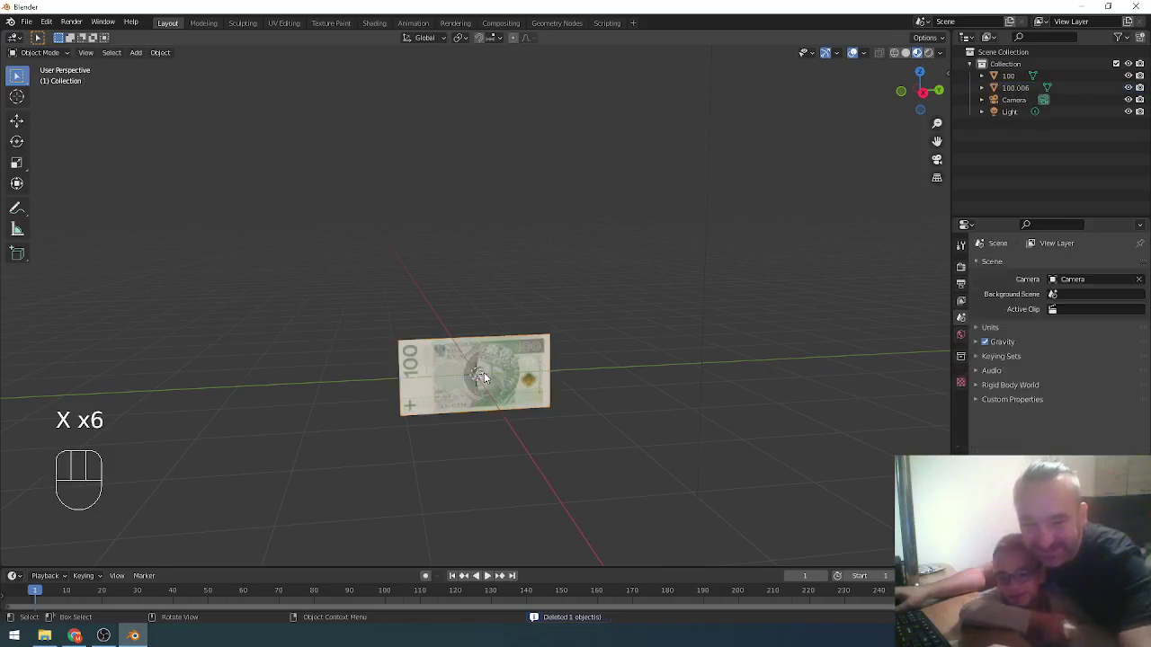
key("x")
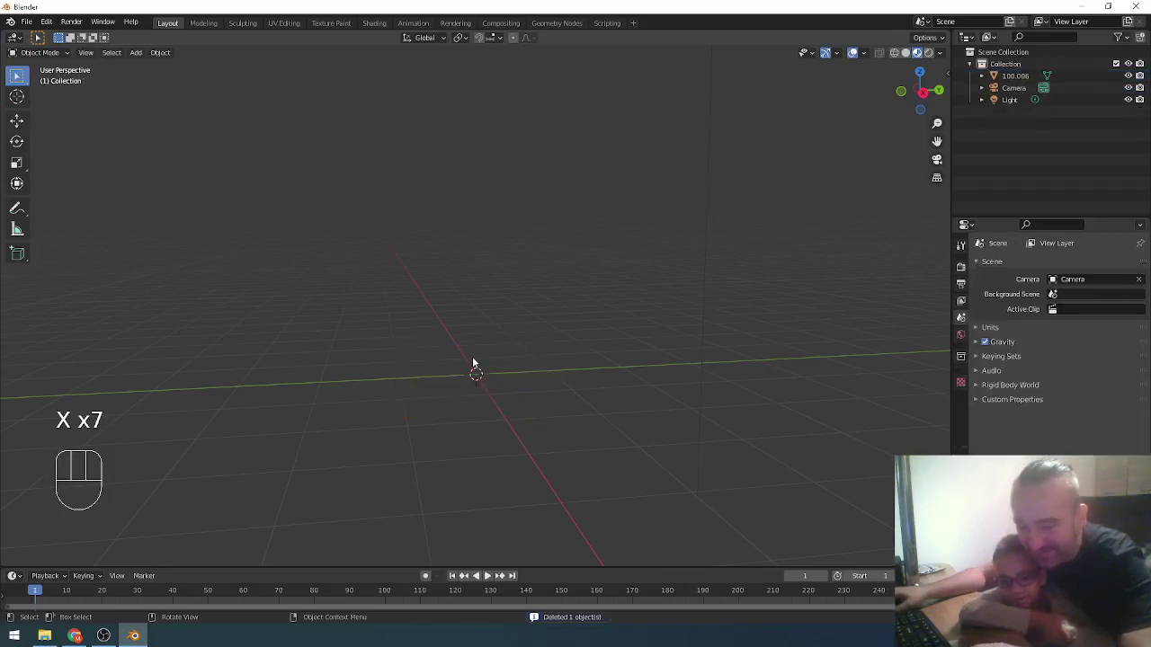
Import a 10 złoty banknote image as a plane and inspect it up close
key("shift+a")
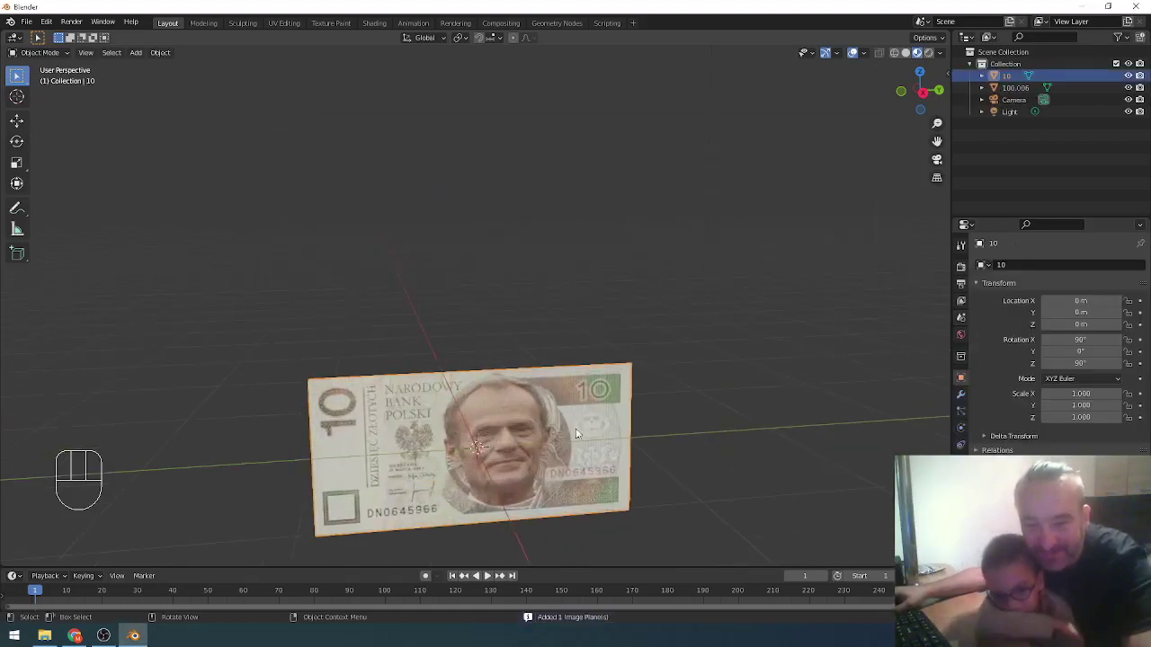
middle_click(575, 473)
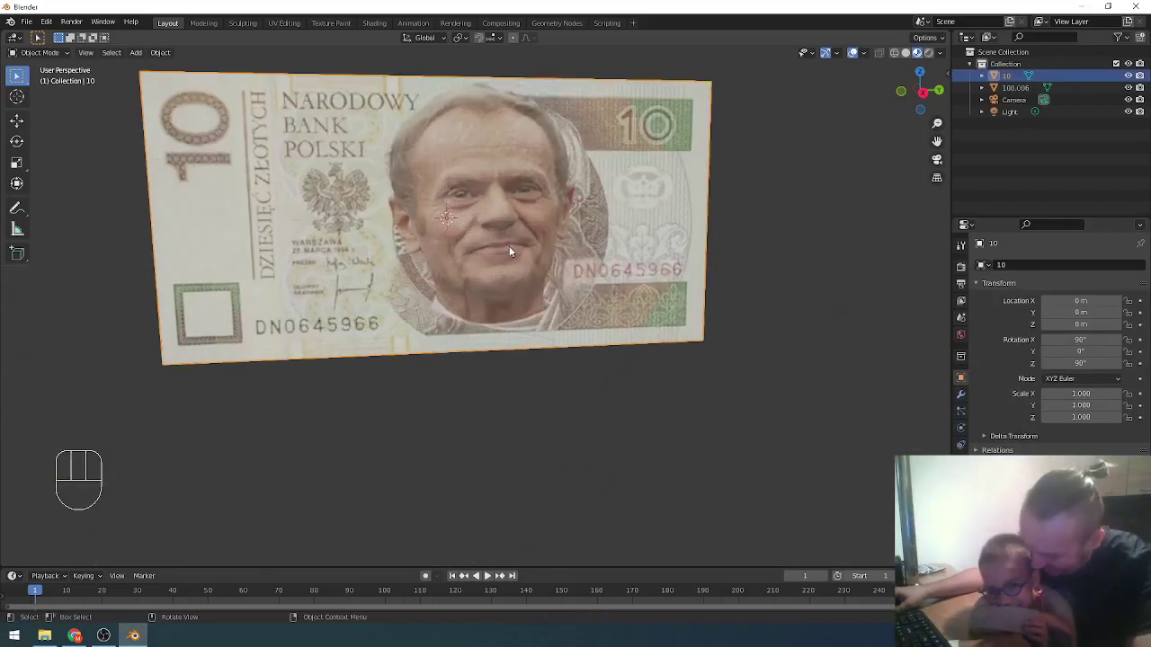
left_click_drag(493, 305, 502, 374)
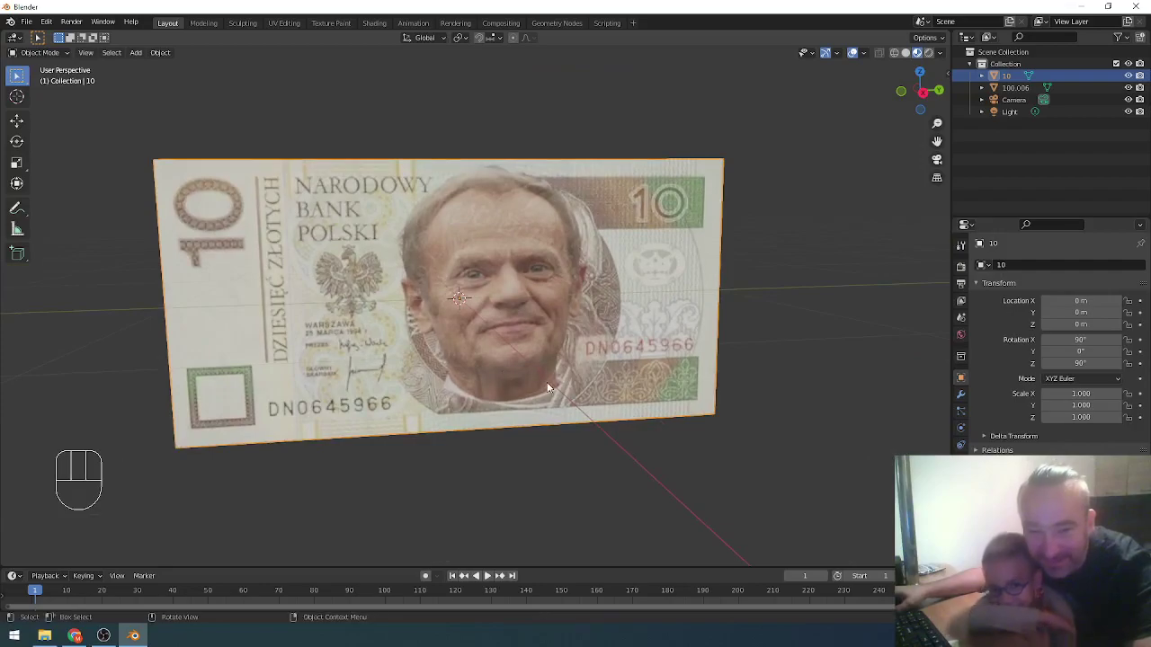
left_click_drag(542, 385, 545, 382)
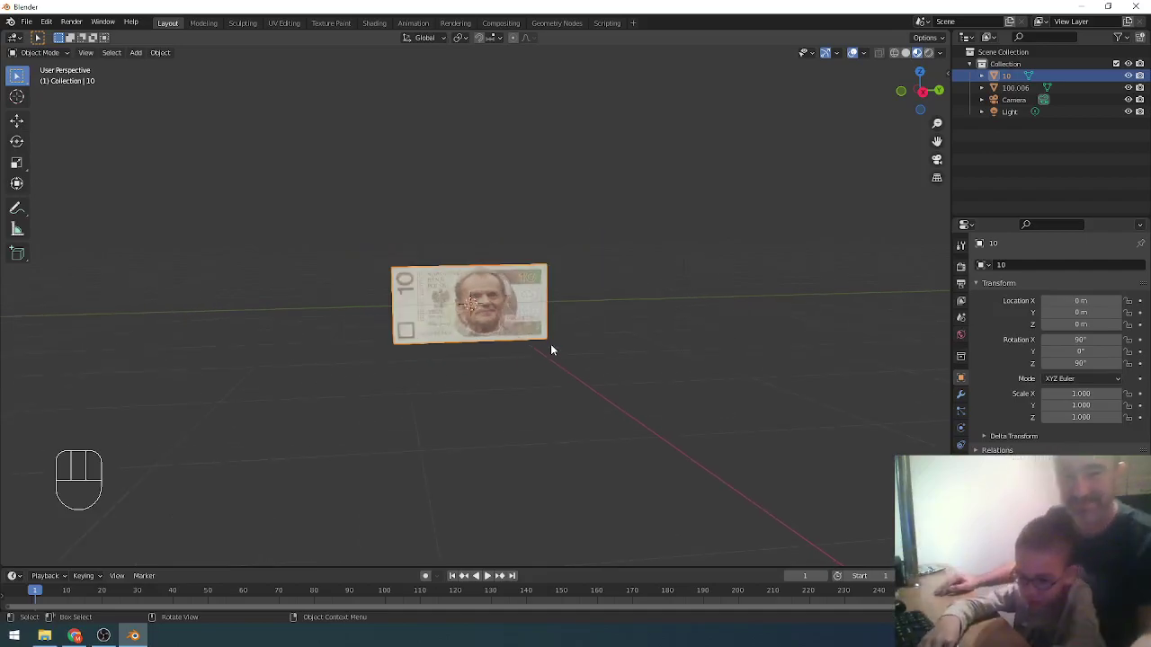
Duplicate the 10 złoty note four times into two edge-to-edge rows
key("shift+d")
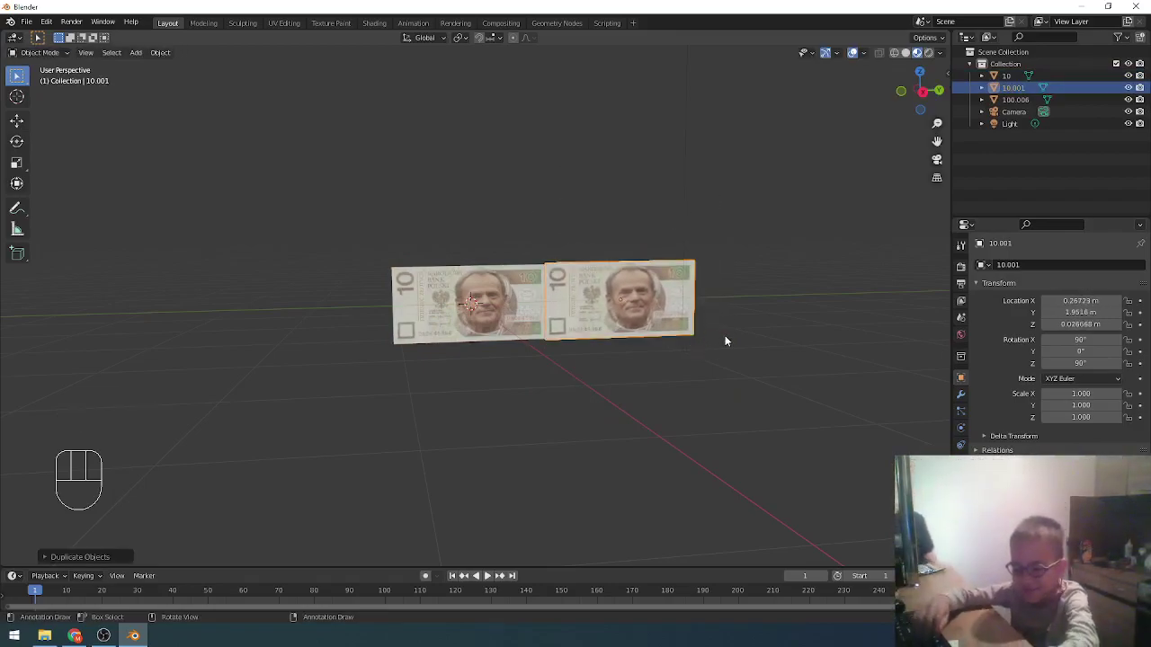
key("shift+d")
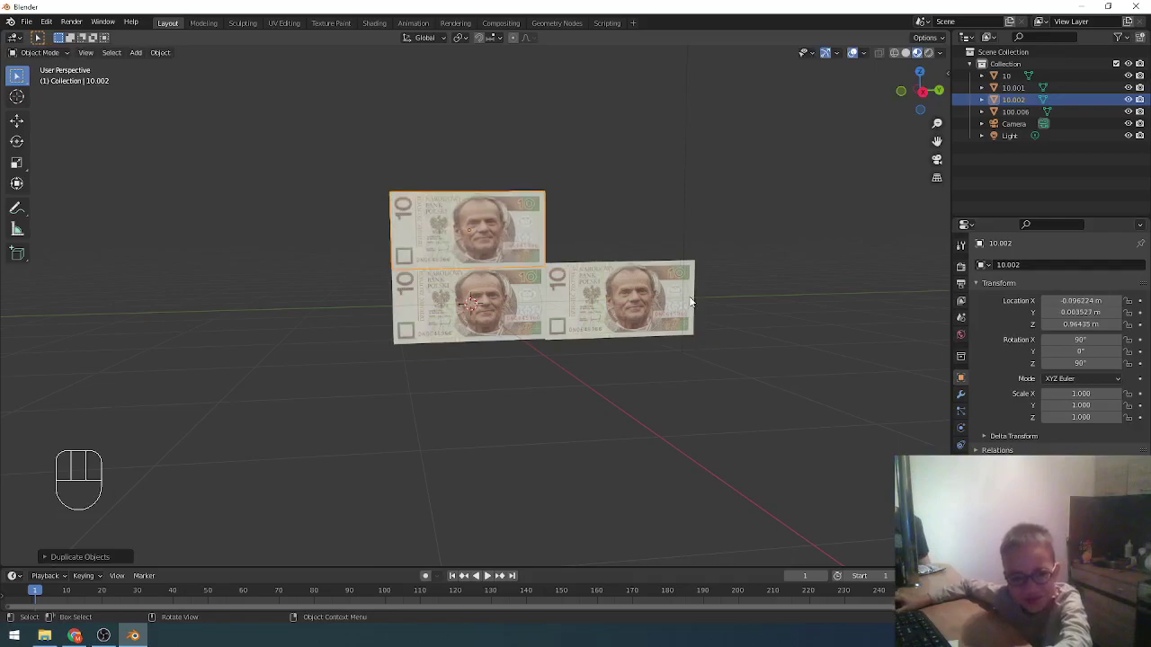
key("shift+d")
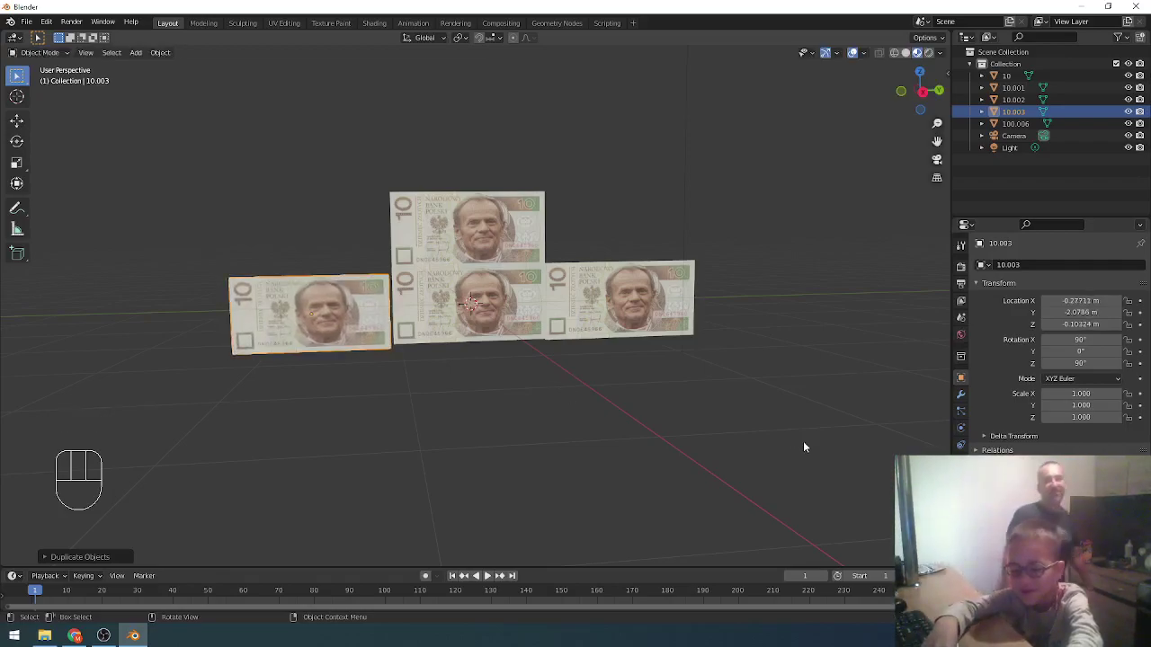
key("shift+d")
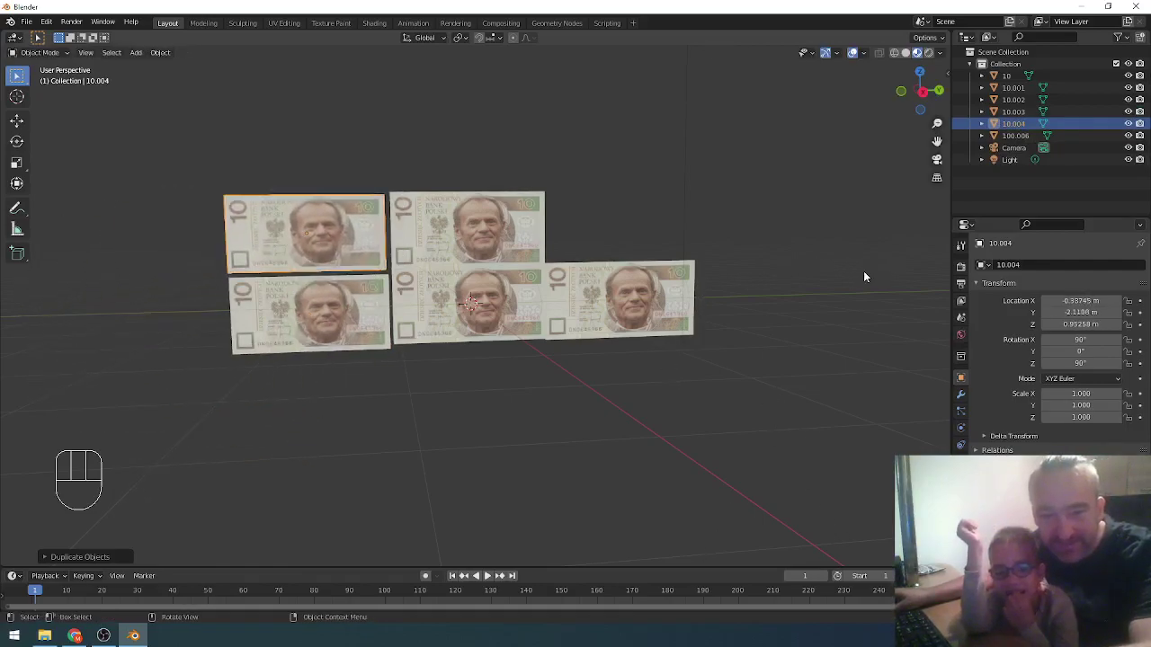
Import a 100 złoty note plane and duplicate it above the right column
key("shift+a")
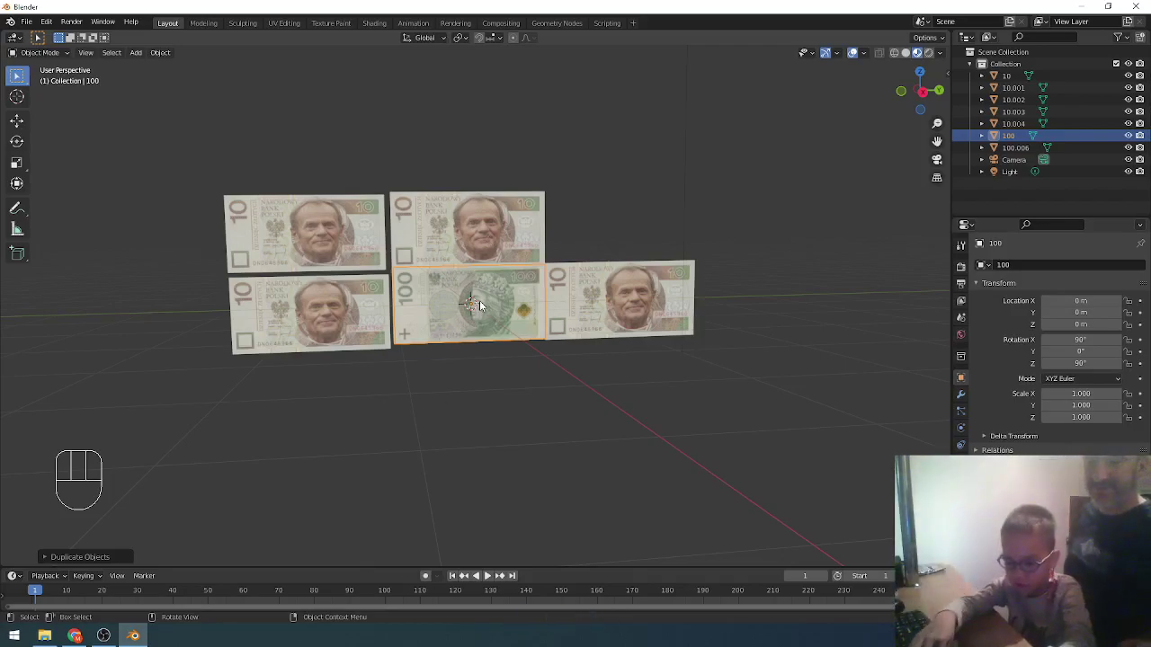
key("shift+d")
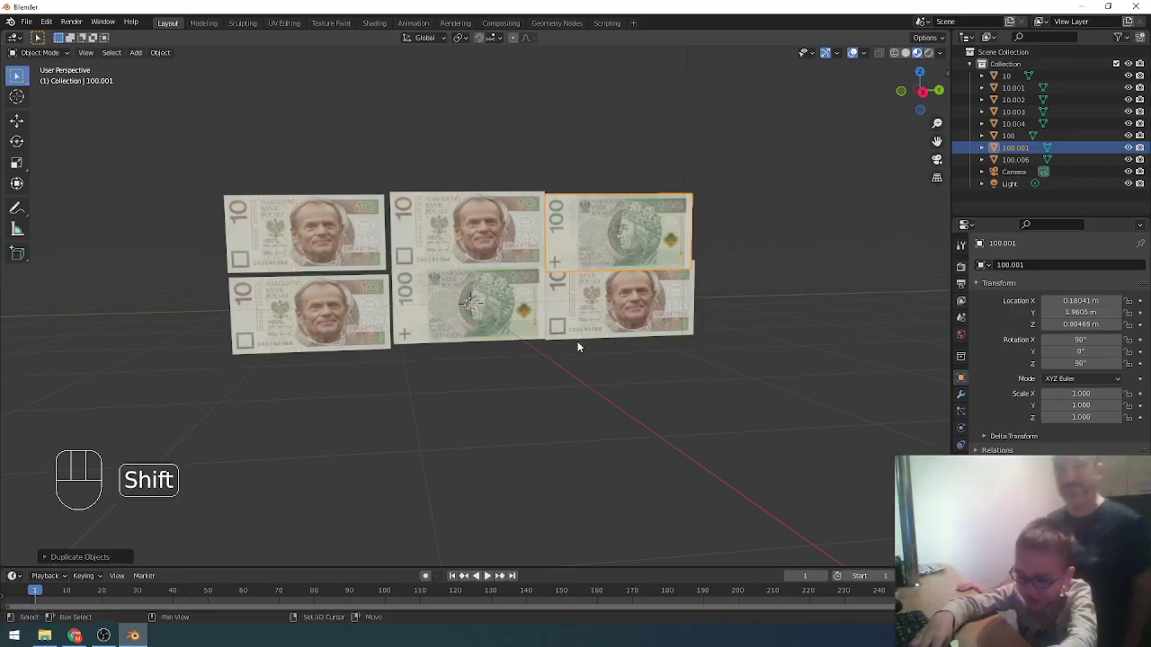
key("shift+d")
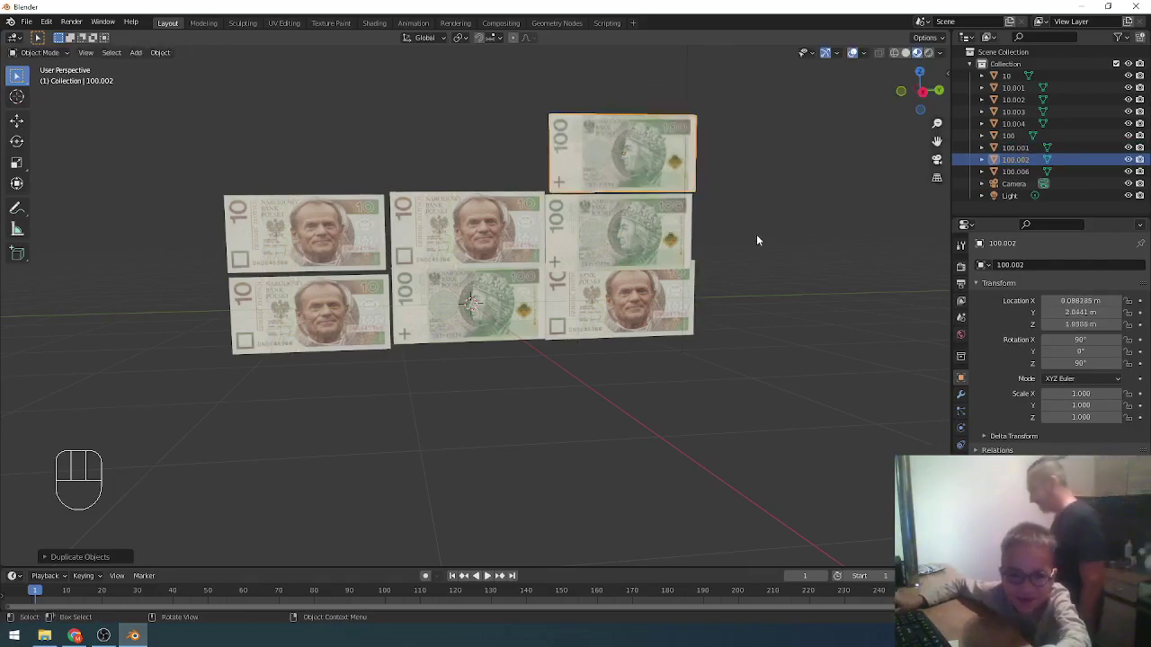
left_click(816, 354)
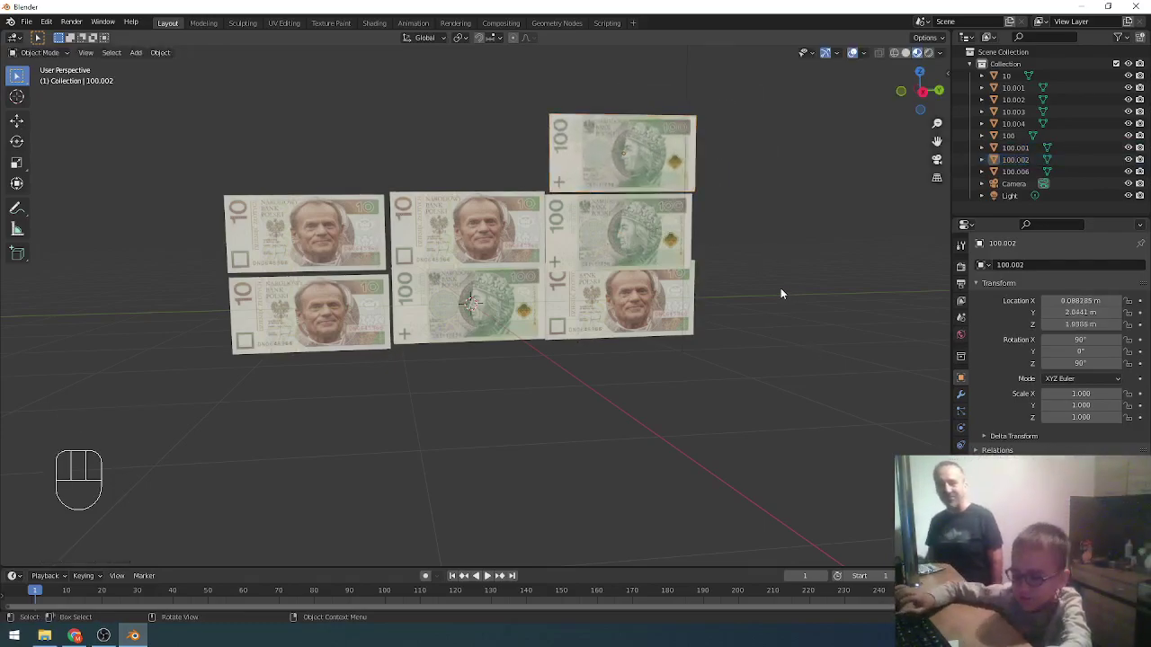
Duplicate the top 100 złoty note twice more to form a three-note top row
key("d")
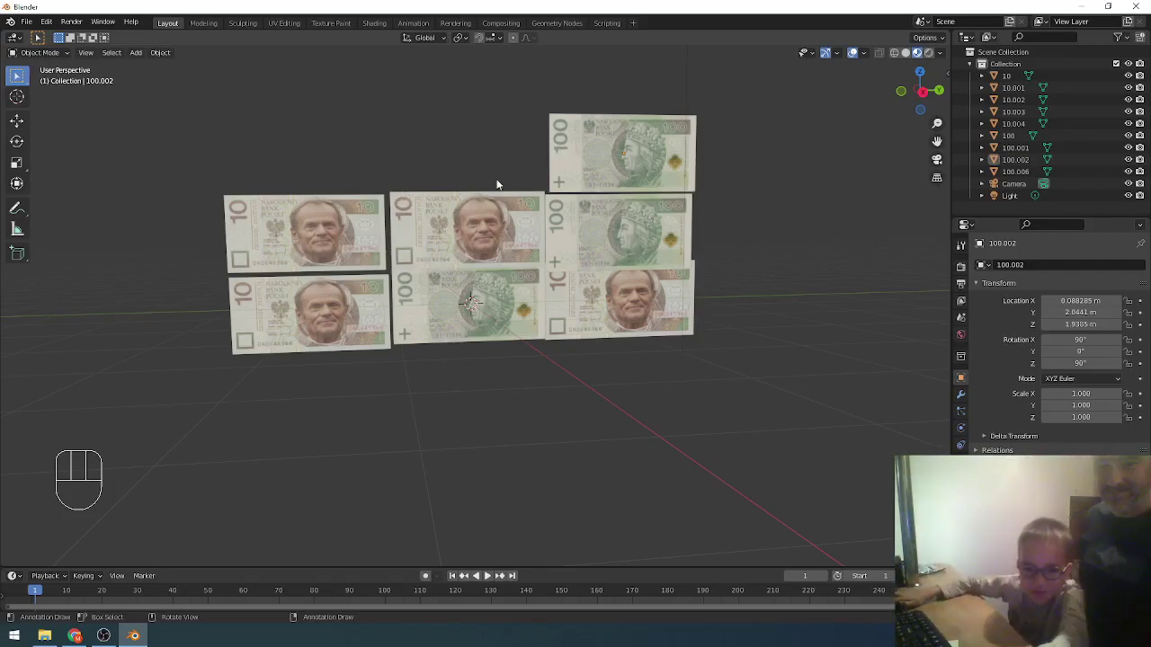
key("shift+d")
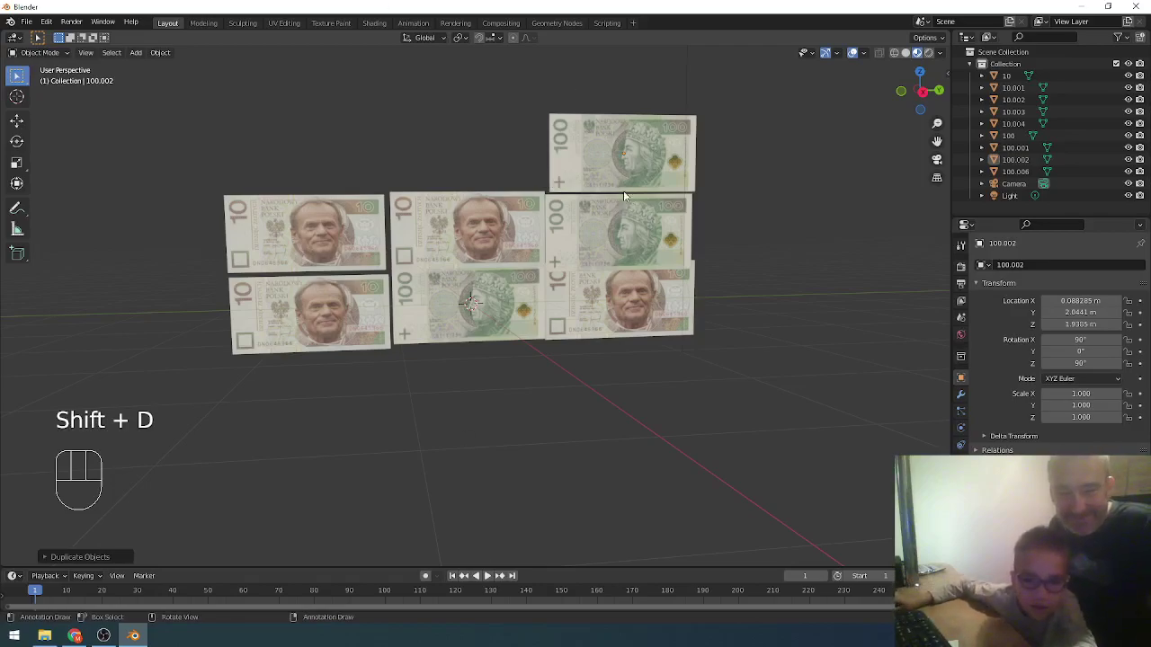
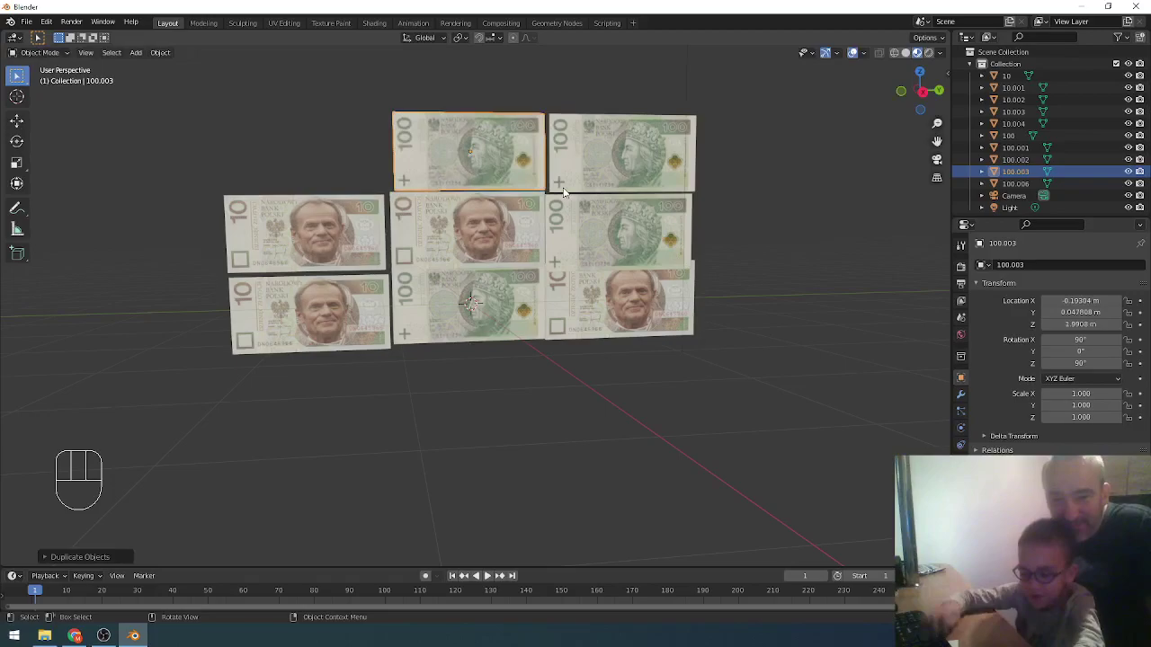
key("shift+d")
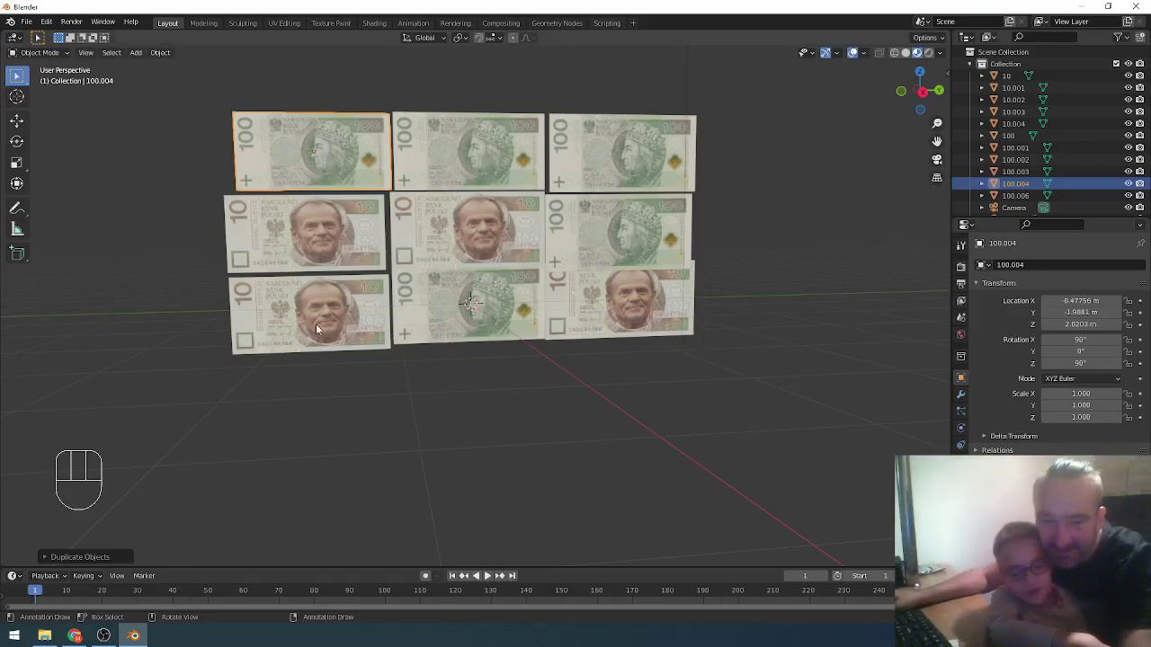
Delete the lower banknote planes of the grid one by one
left_click(320, 321)
key("x")
left_click(338, 248)
key("x")
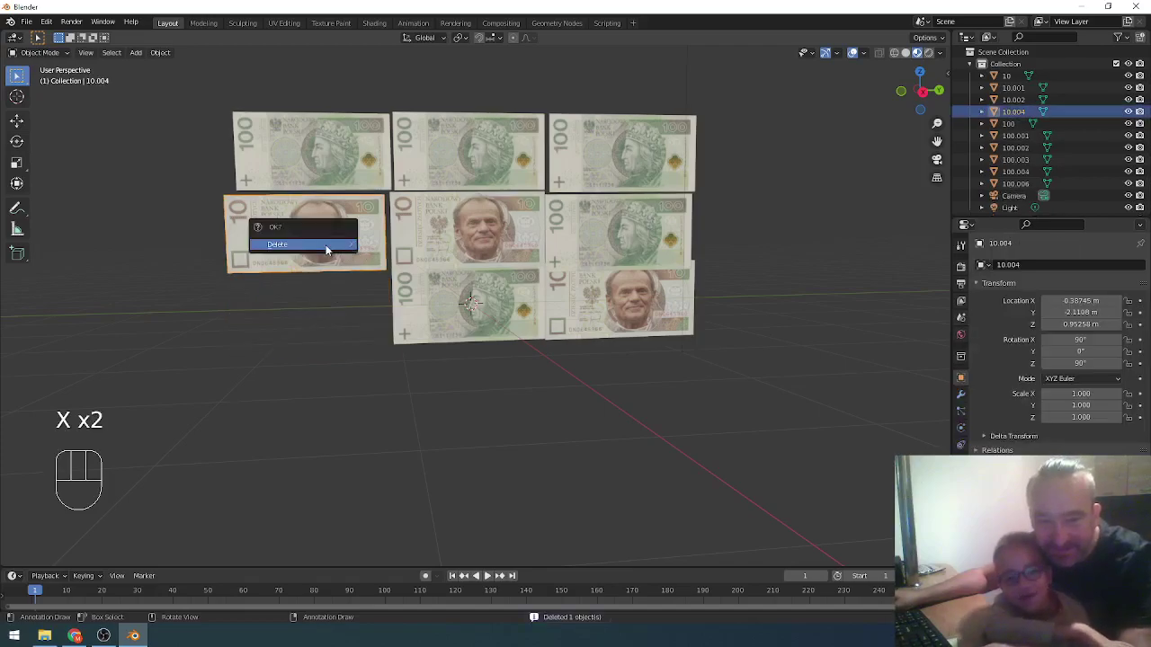
left_click(472, 230)
key("x")
key("x")
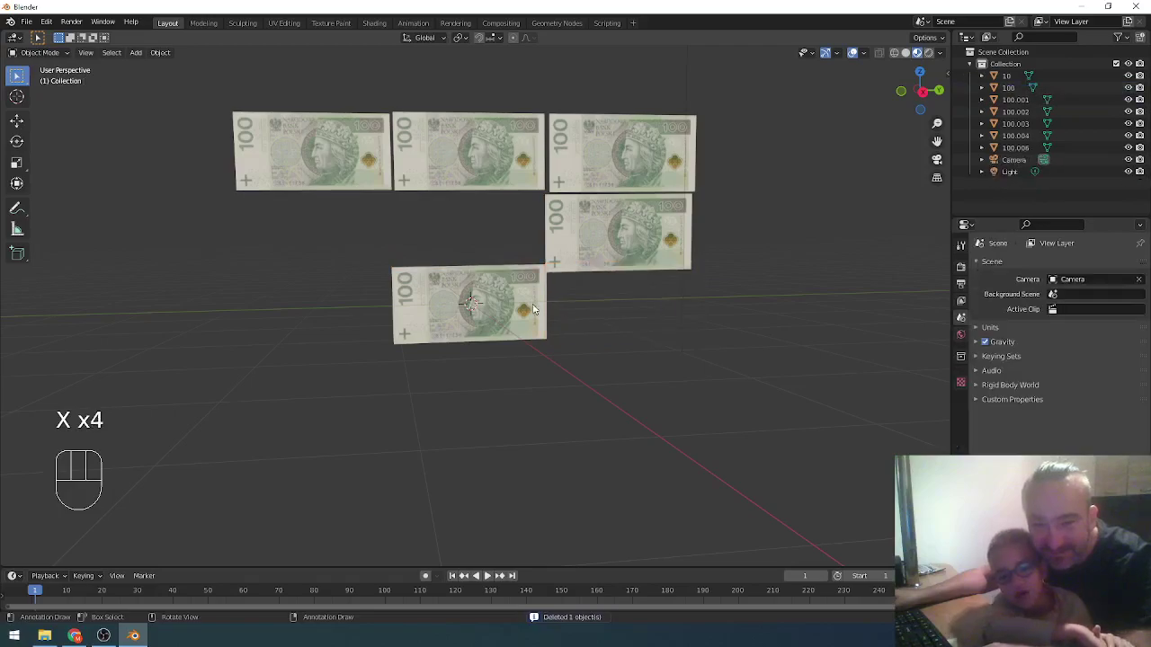
left_click(487, 314)
key("x")
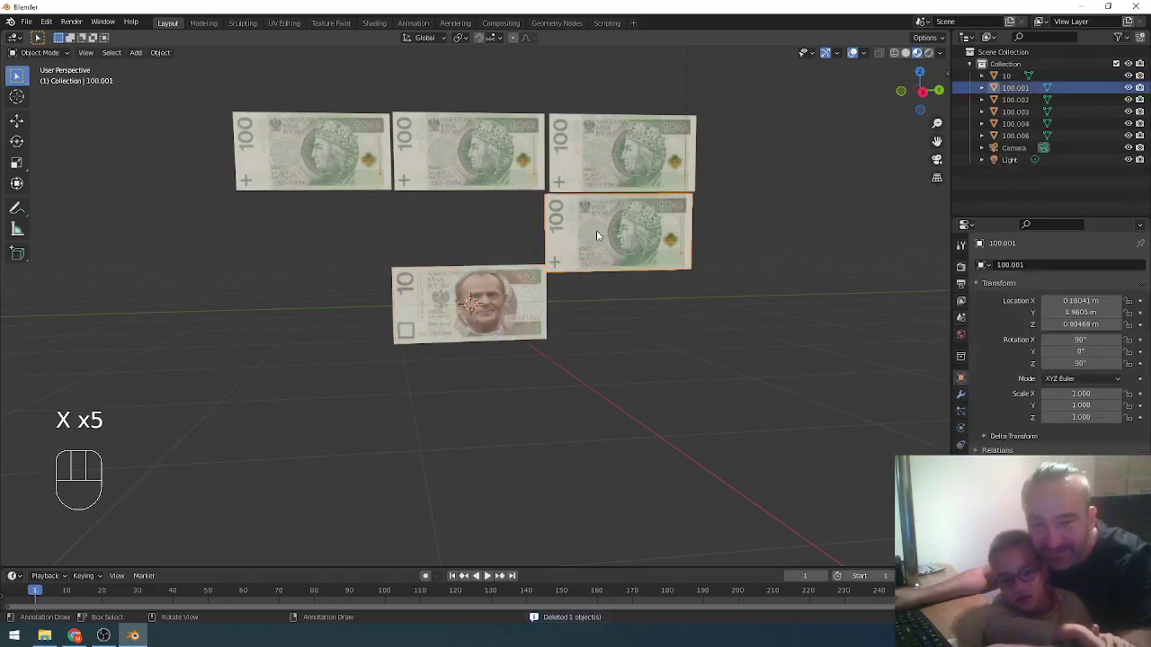
key("x")
Delete the remaining top-row banknotes, clearing the grid from the scene
left_click(511, 295)
key("x")
left_click(617, 154)
key("x")
left_click(474, 157)
key("x")
left_click(347, 168)
key("x")
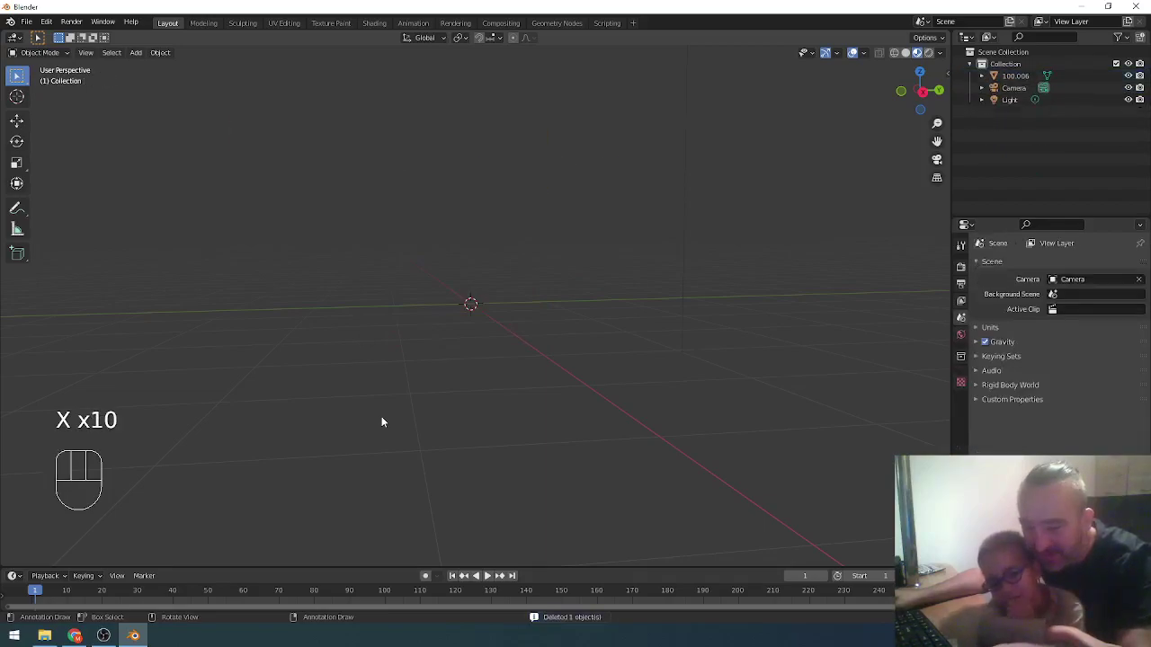
Import a single 100 złoty note image as a plane
key("shift+a")
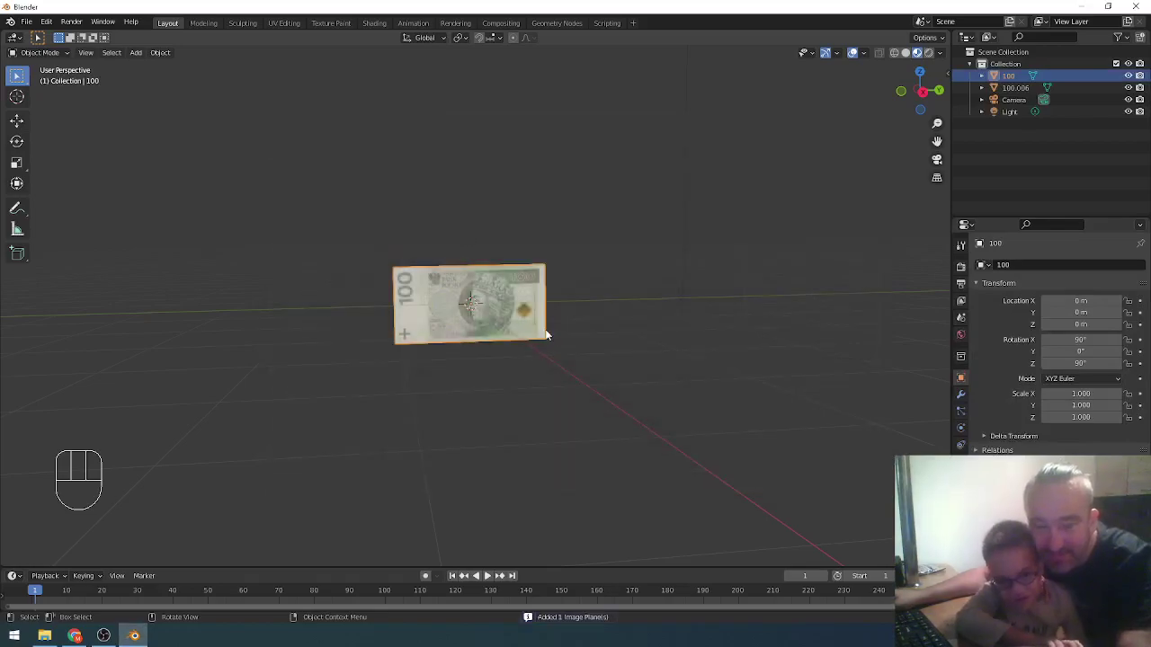
left_click_drag(707, 370, 679, 364)
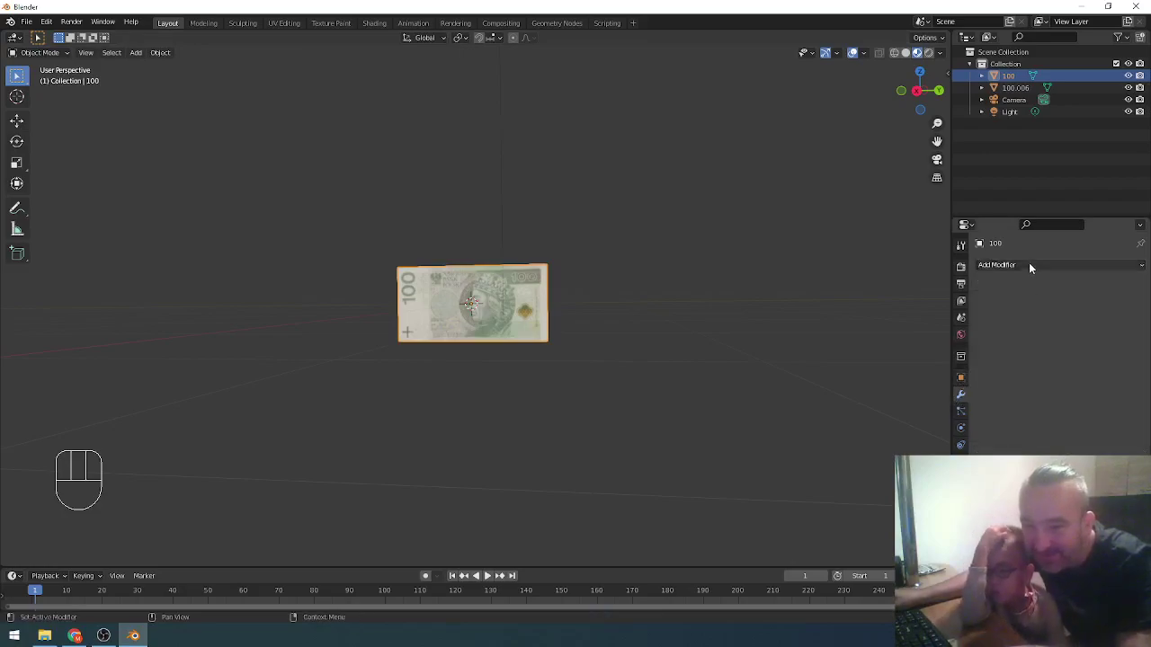
Add an Array modifier to the note, leaving Count at 2 repeated side by side
left_click_drag(1034, 266, 914, 306)
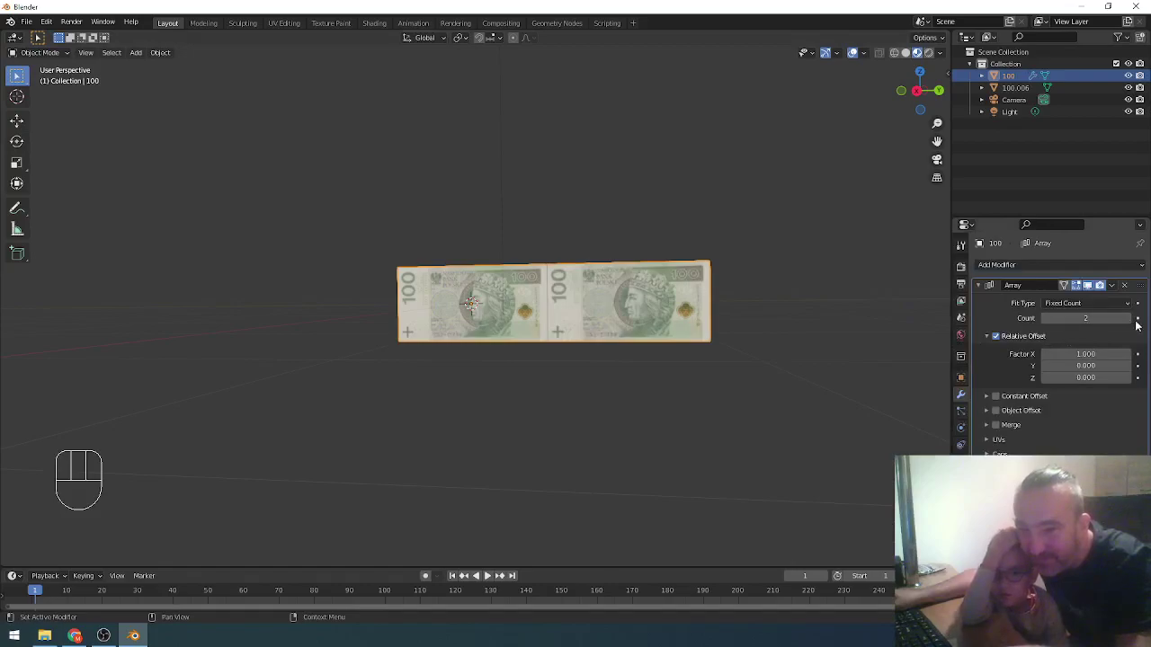
left_click(1135, 322)
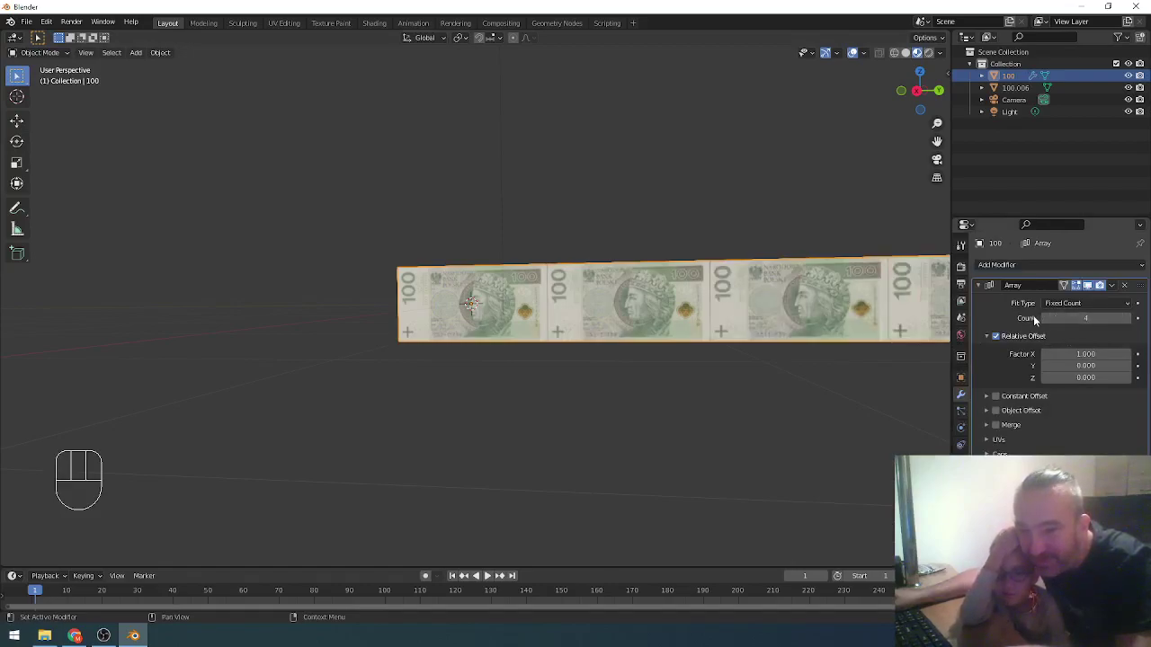
left_click(1049, 319)
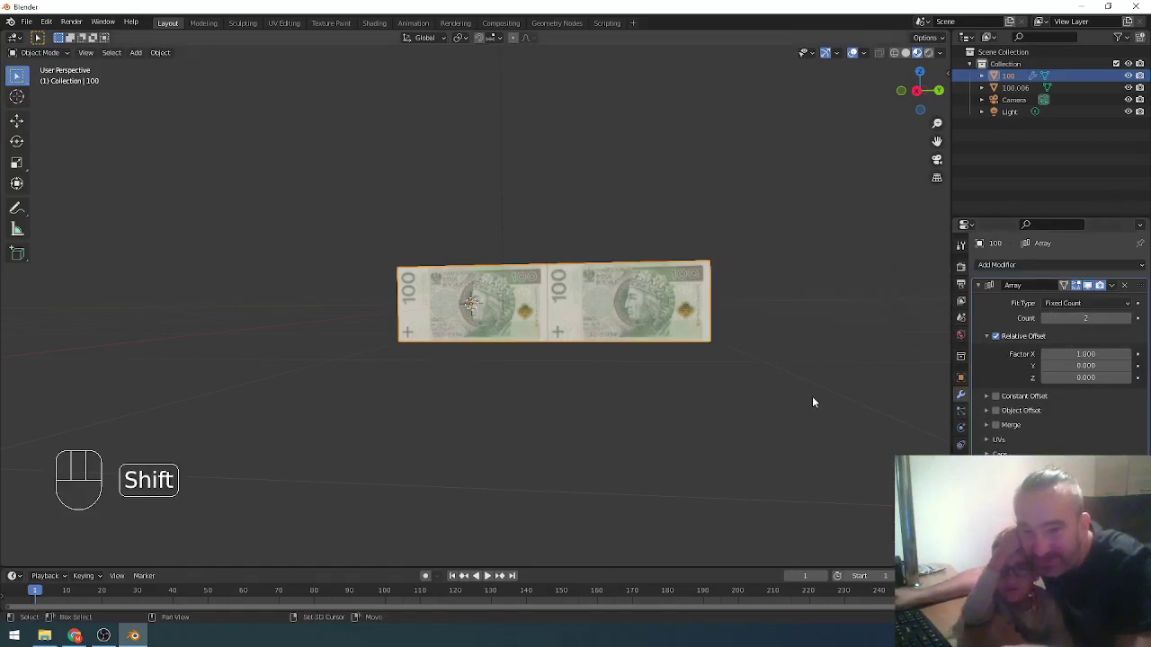
left_click_drag(753, 406, 645, 394)
left_click_drag(742, 399, 692, 460)
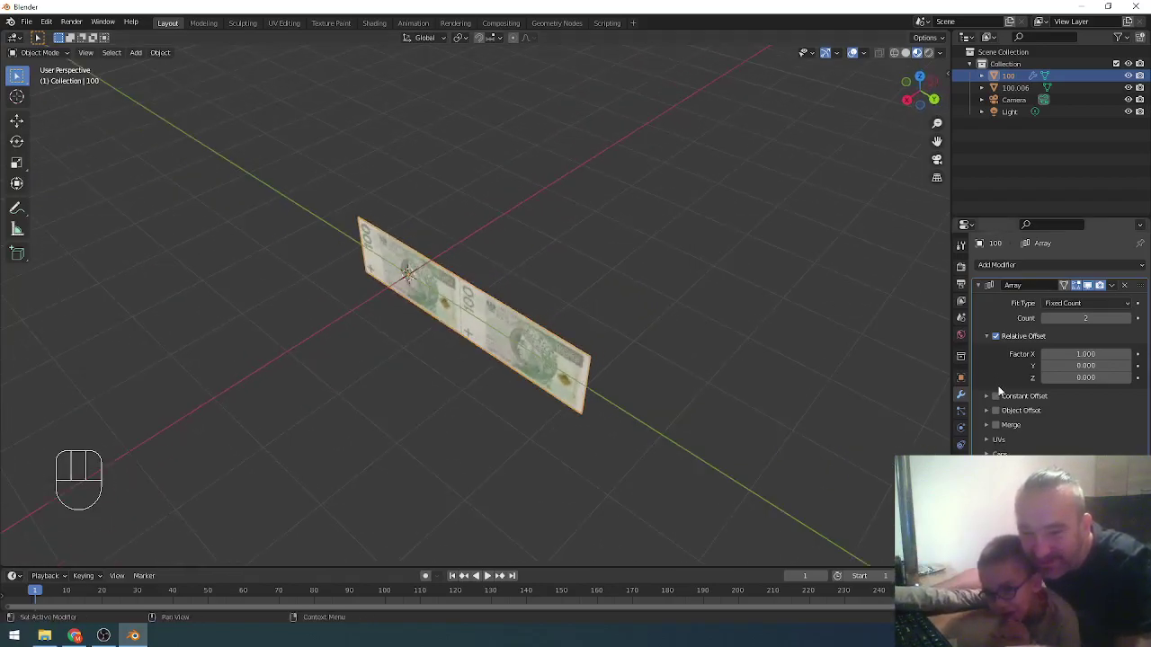
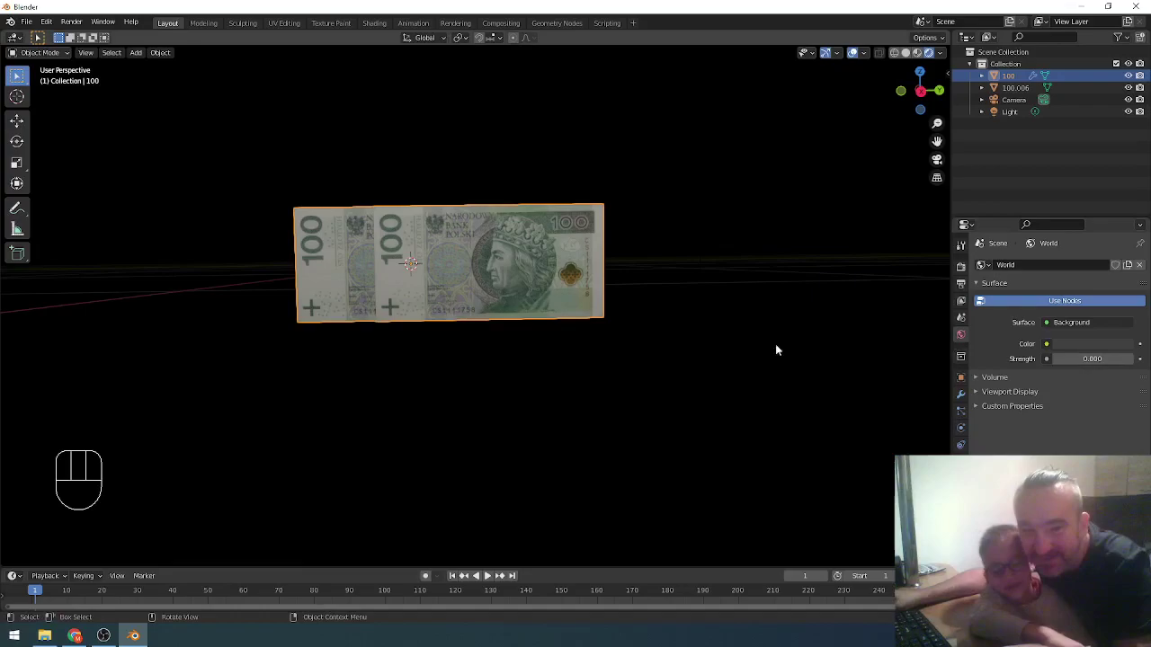
Enable Constant Offset on the Array and raise the count to four overlapping copies
left_click_drag(711, 352, 667, 392)
middle_click(662, 389)
left_click(435, 309)
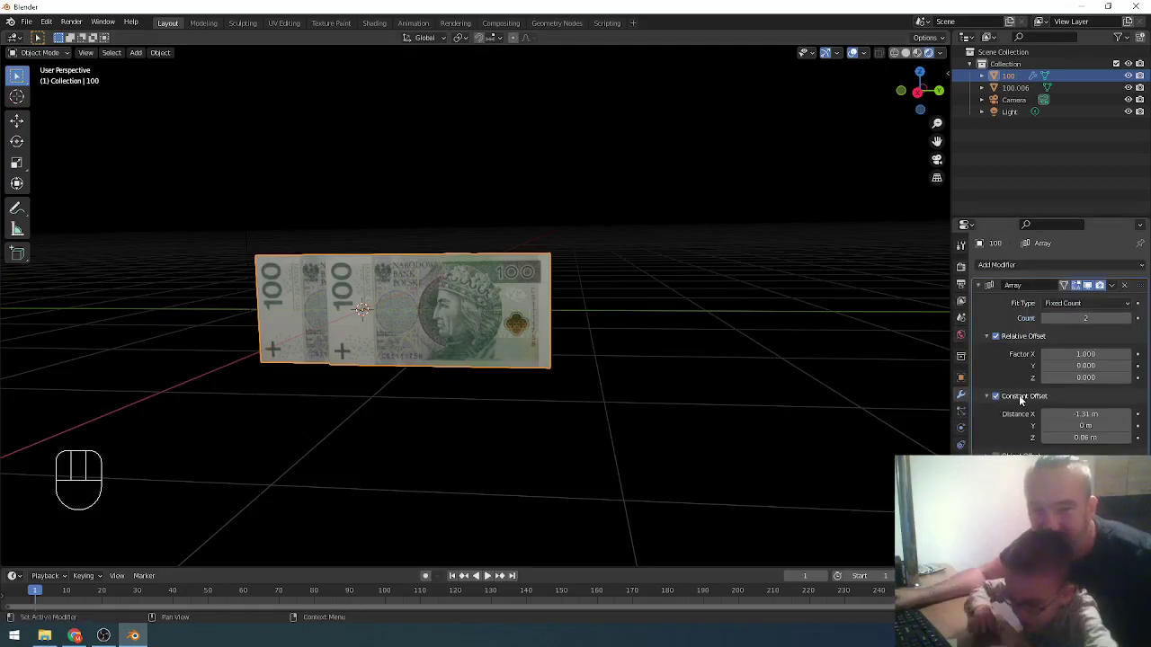
key("d")
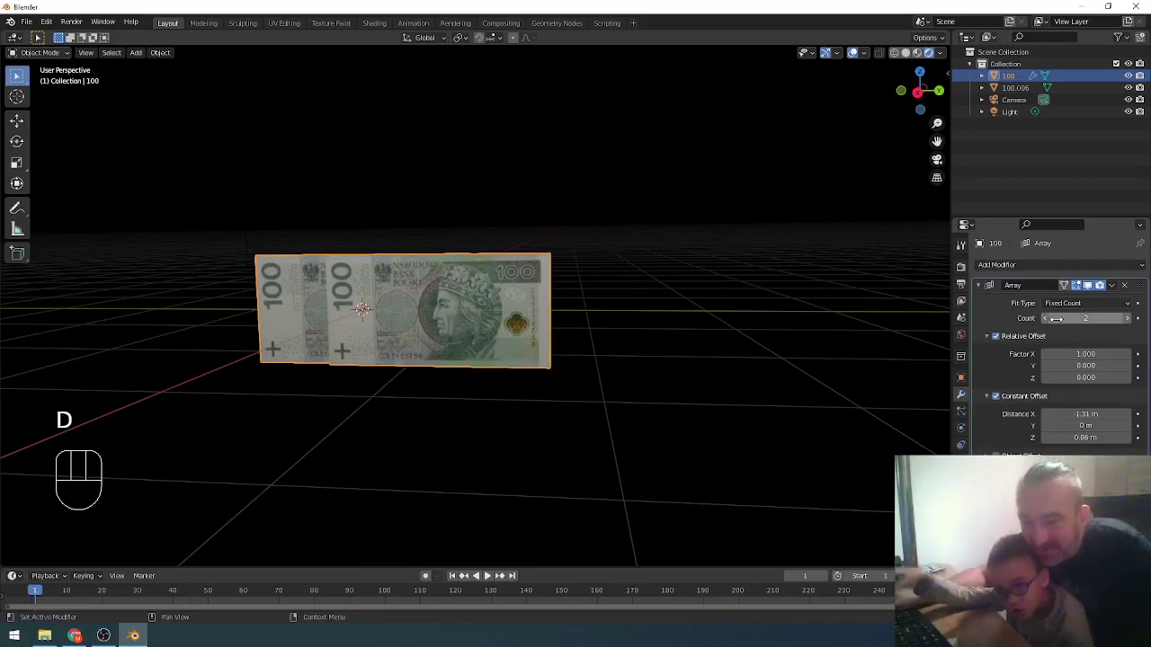
left_click(1132, 323)
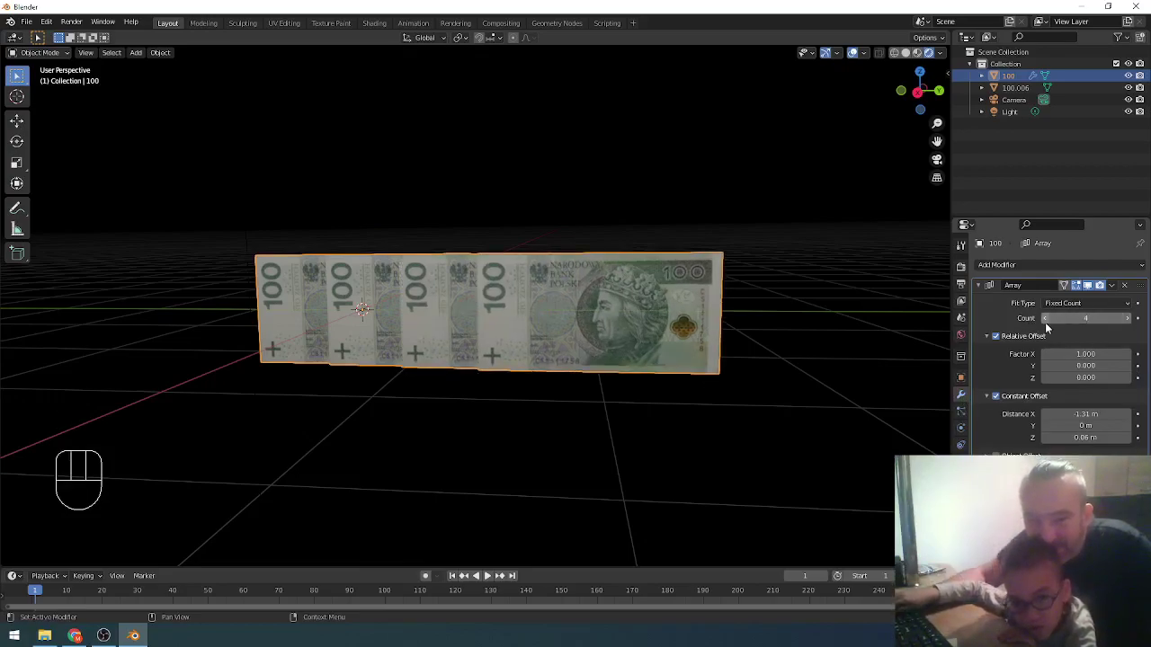
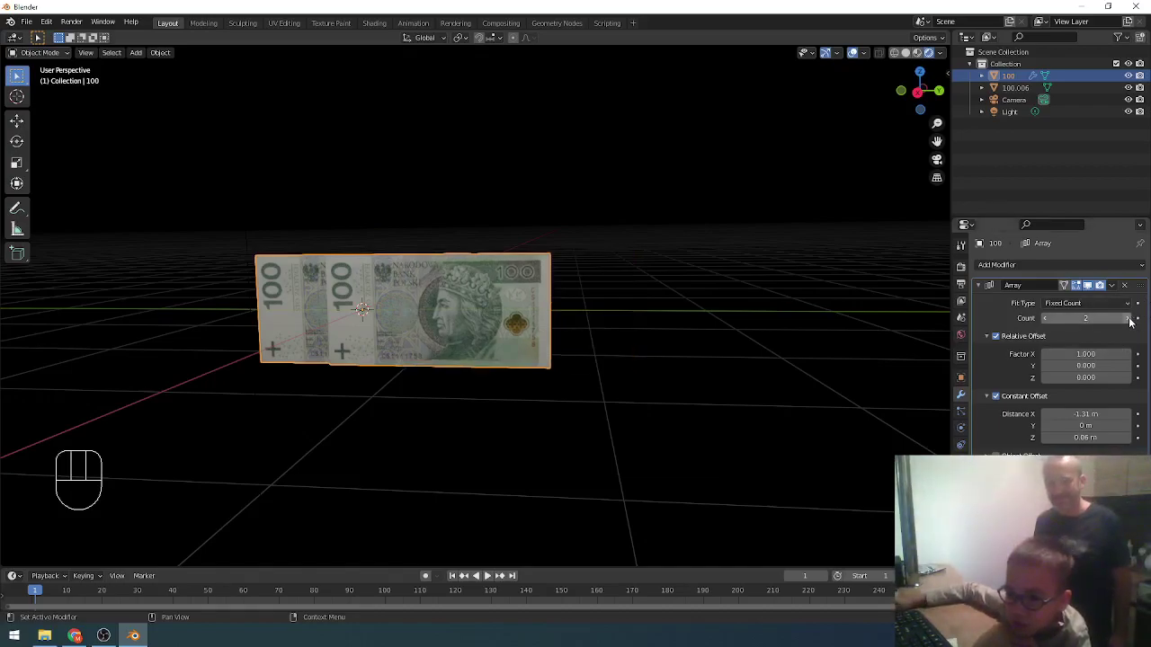
Raise the Array Count to 19 for a long strip of overlapping notes
left_click(1131, 322)
left_click(1130, 322)
left_click(1132, 321)
left_click(1131, 321)
left_click(1132, 321)
left_click(1131, 321)
left_click(1131, 321)
left_click(1132, 321)
left_click(1131, 321)
left_click(1131, 321)
left_click(1131, 321)
left_click(1131, 321)
left_click(1131, 321)
double_click(1131, 321)
double_click(1131, 321)
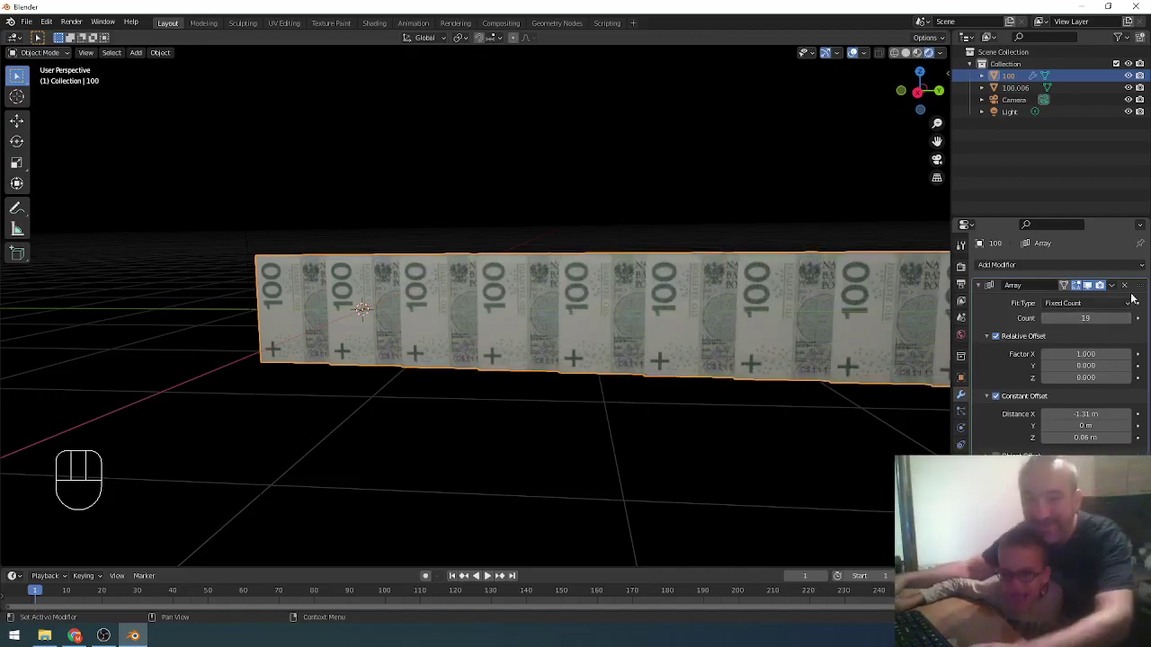
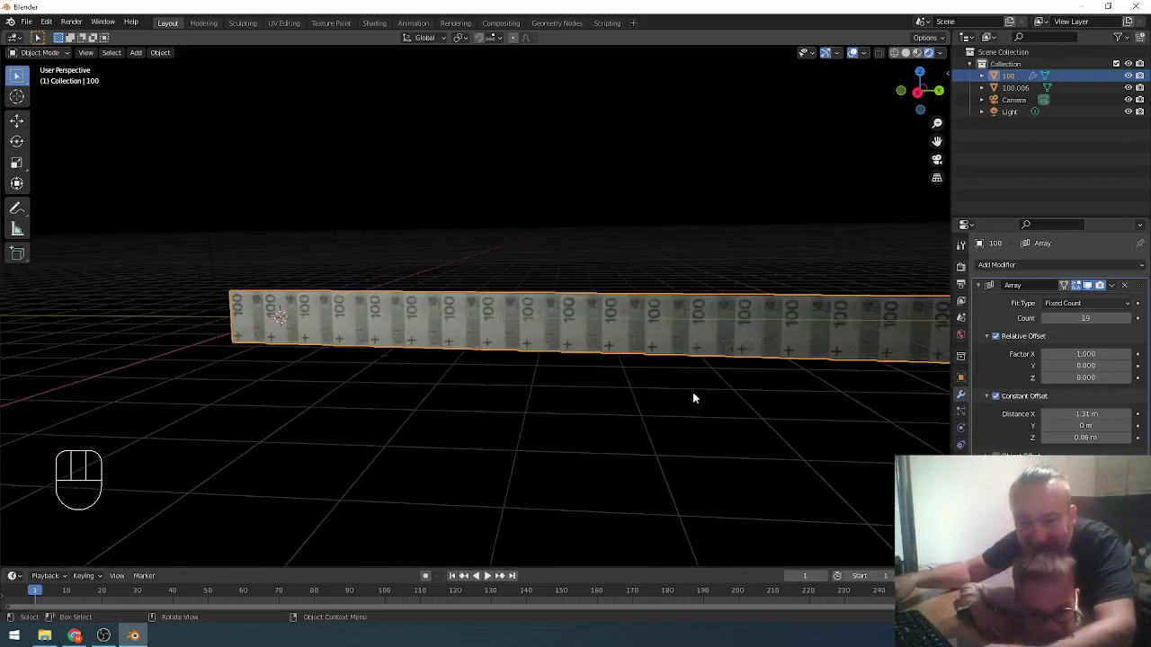
Pull the view back and orbit to see the whole 19-note strip from above
left_click_drag(682, 407, 541, 386)
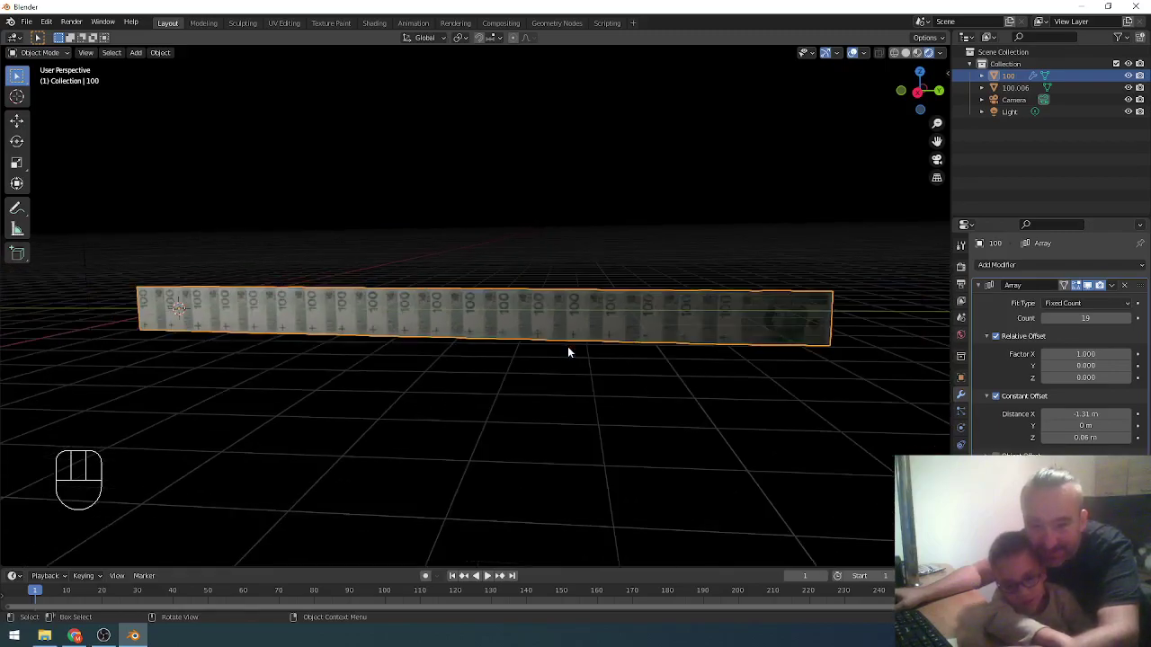
middle_click(456, 390)
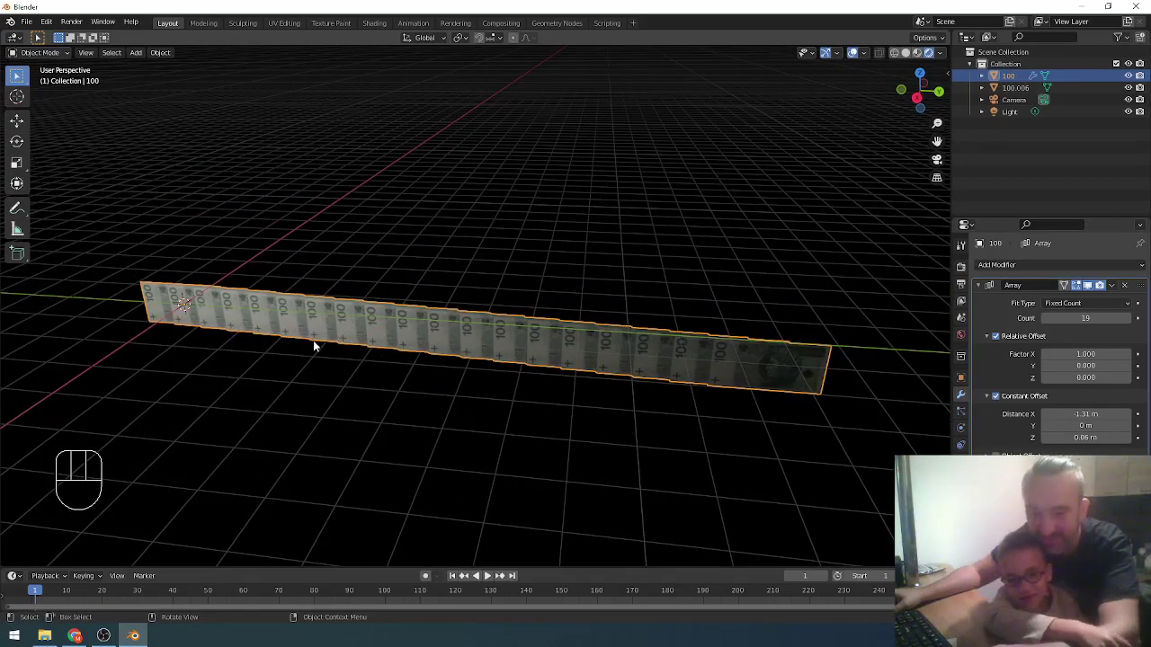
key("d")
key("ctrl+d")
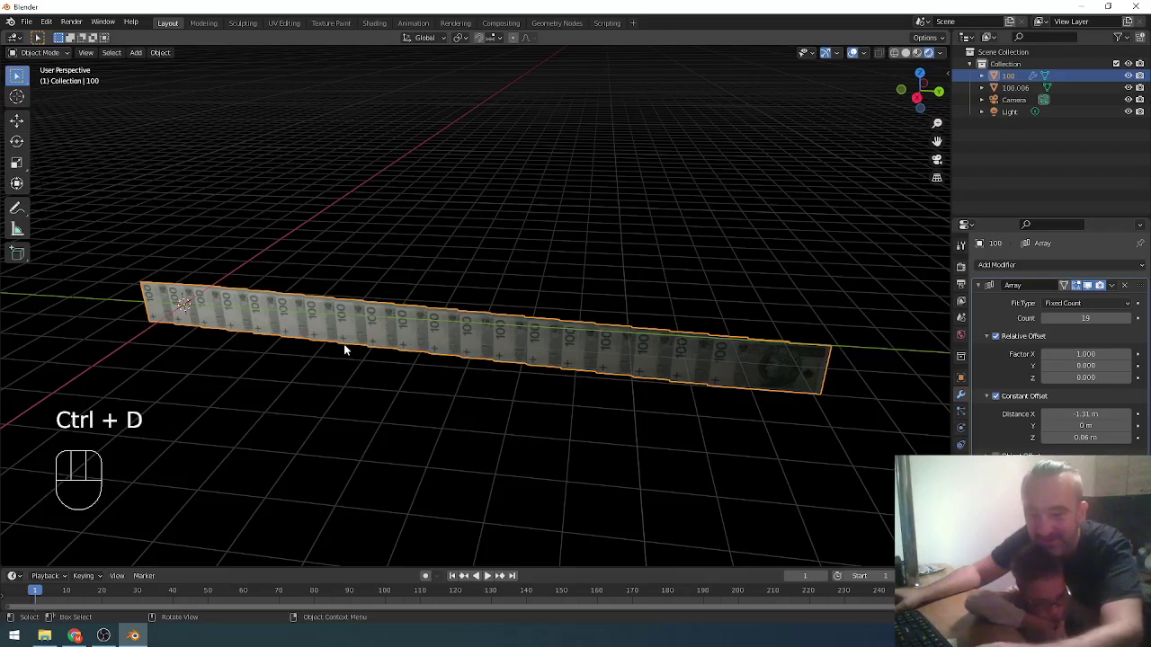
key("ctrl+d")
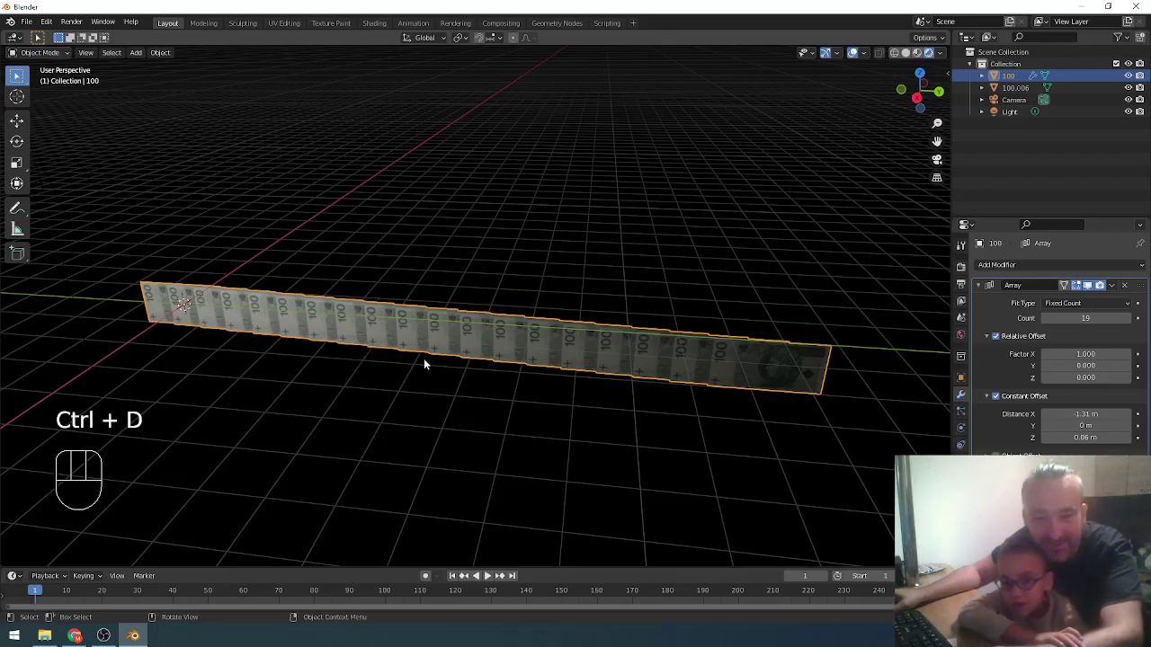
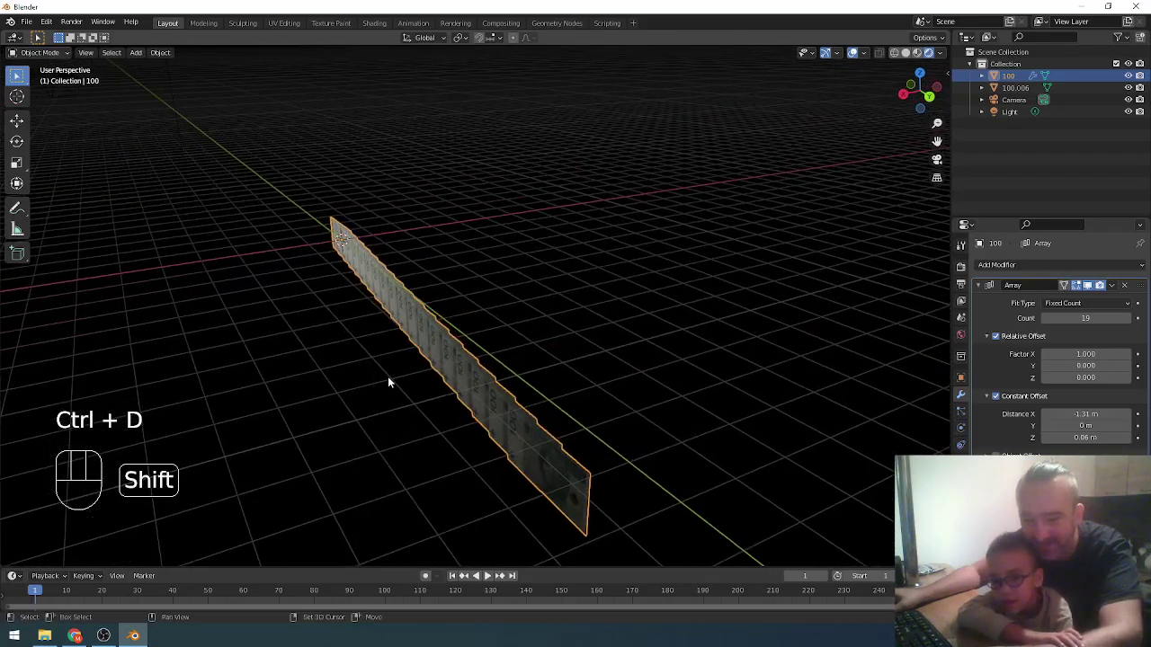
Duplicate the 19-note banknote strip into several parallel copies spread across the floor
key("shift+d")
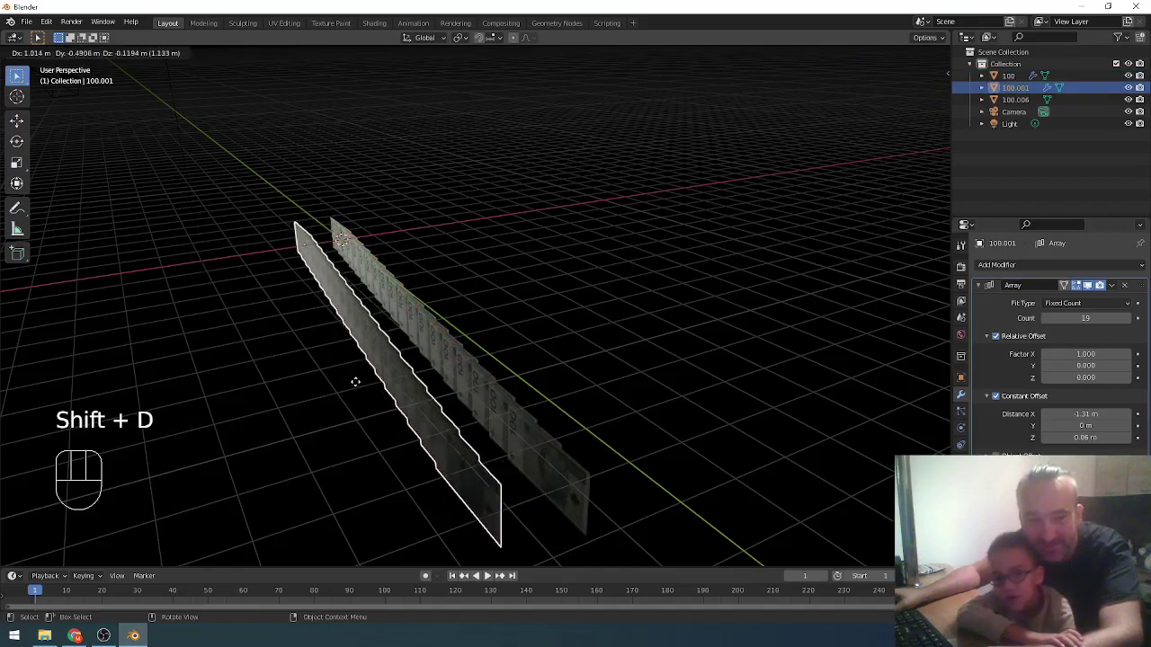
left_click_drag(424, 408, 514, 395)
left_click_drag(430, 409, 448, 407)
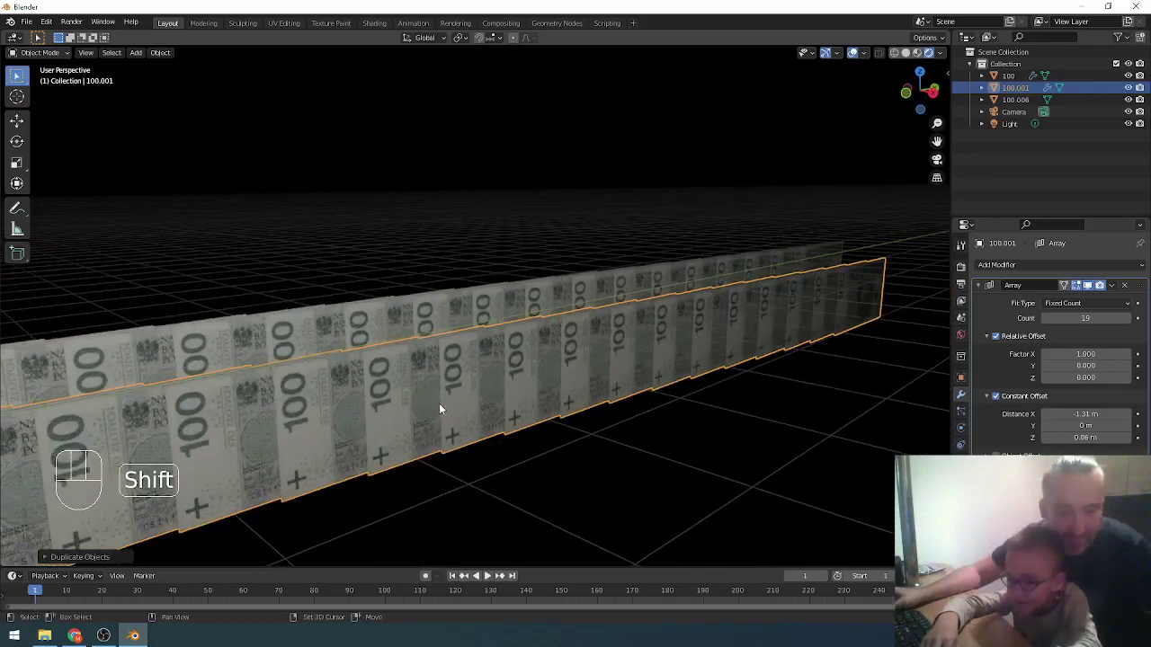
key("shift+d")
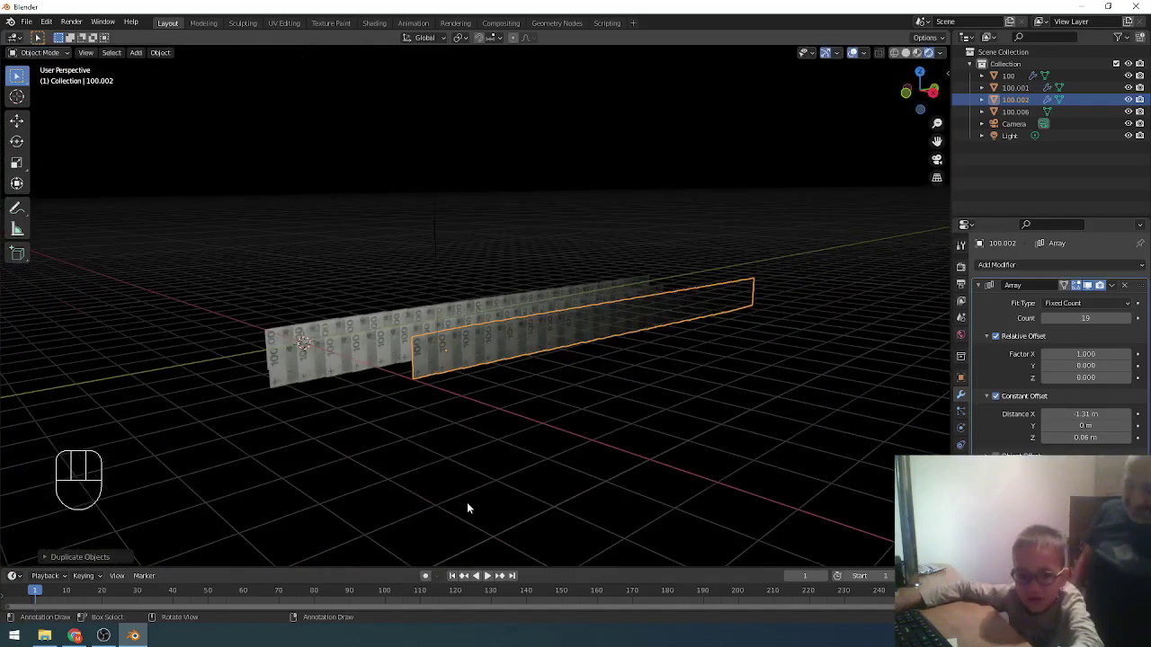
left_click_drag(587, 496, 672, 490)
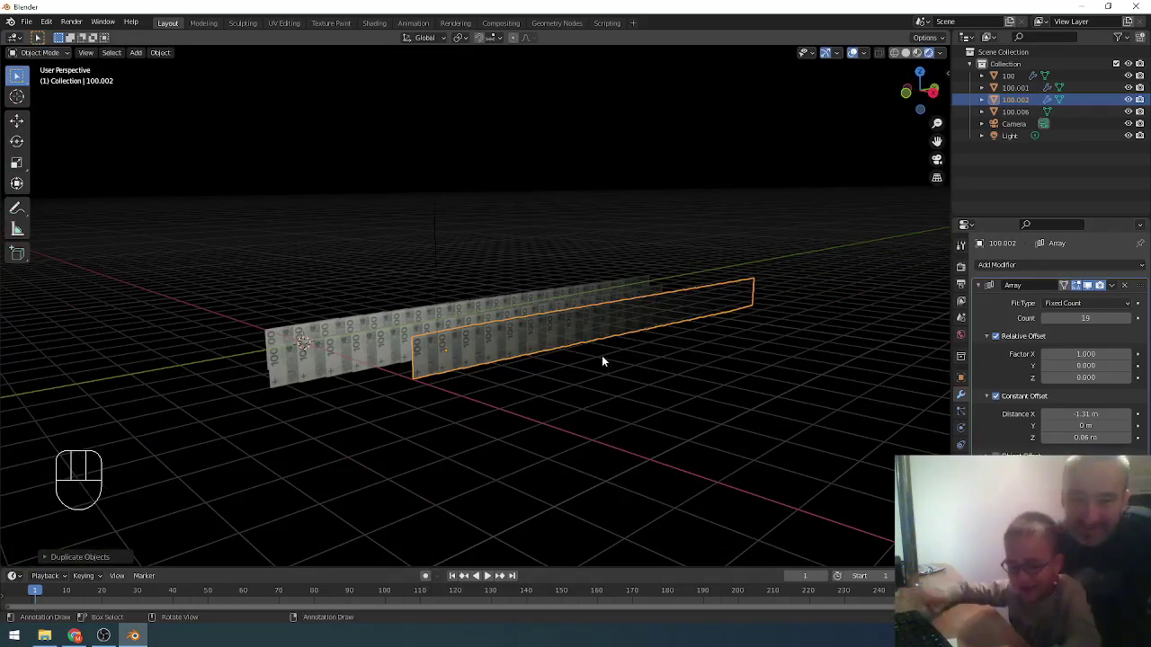
key("shift+d")
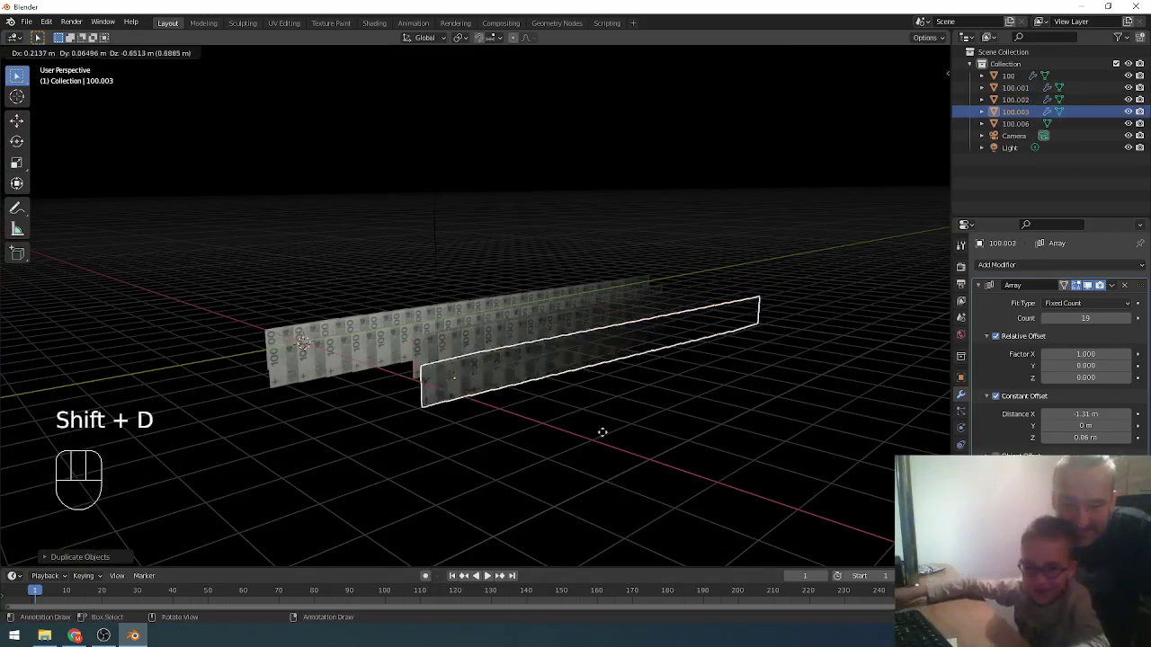
key("shift+d")
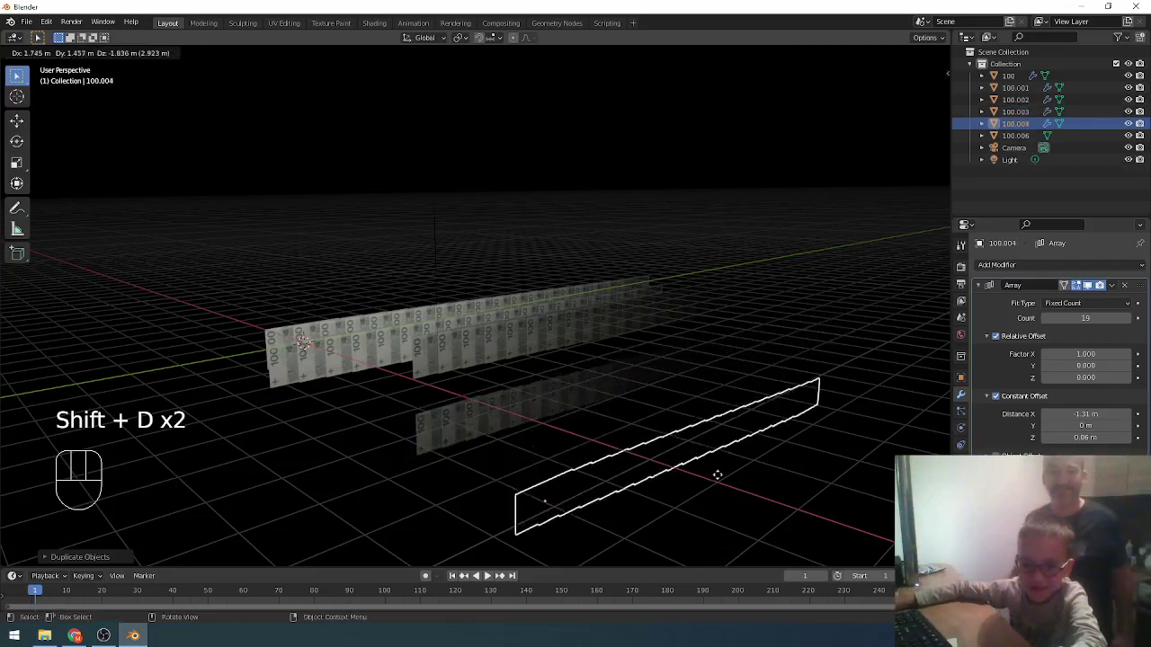
left_click_drag(724, 418, 745, 353)
Box-select a group of the strips to copy upward together
left_click_drag(741, 408, 454, 323)
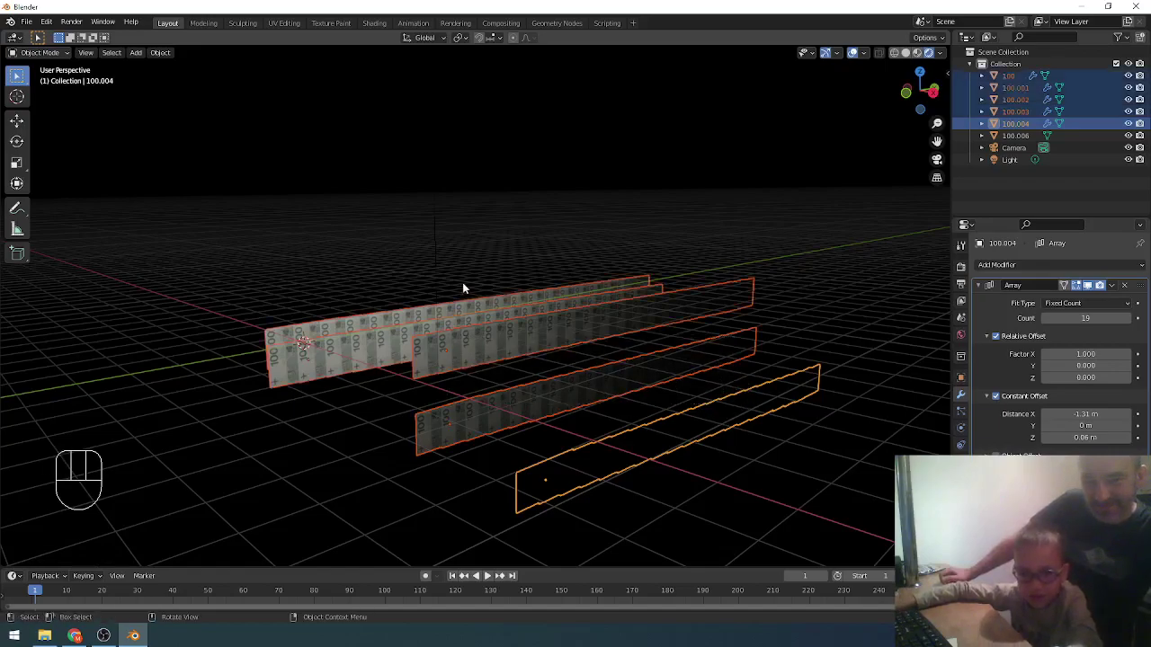
left_click_drag(640, 379, 465, 263)
left_click_drag(557, 321, 418, 202)
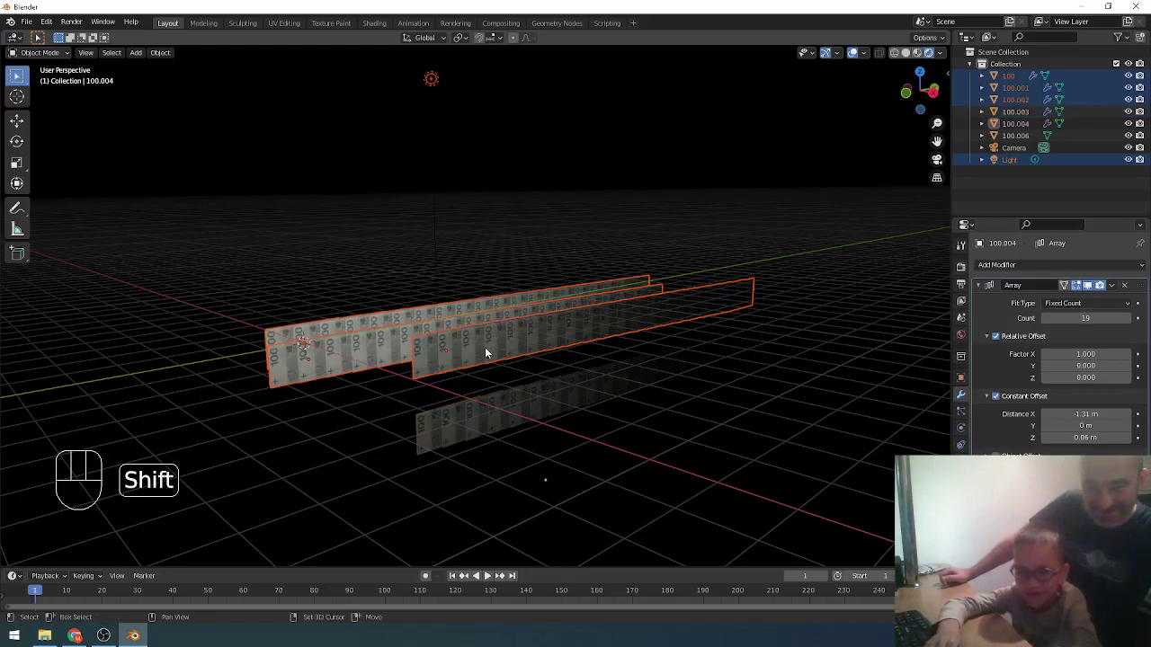
Duplicate the selected strip group repeatedly into rows at varied heights, reaching copy 100.014
key("shift+d")
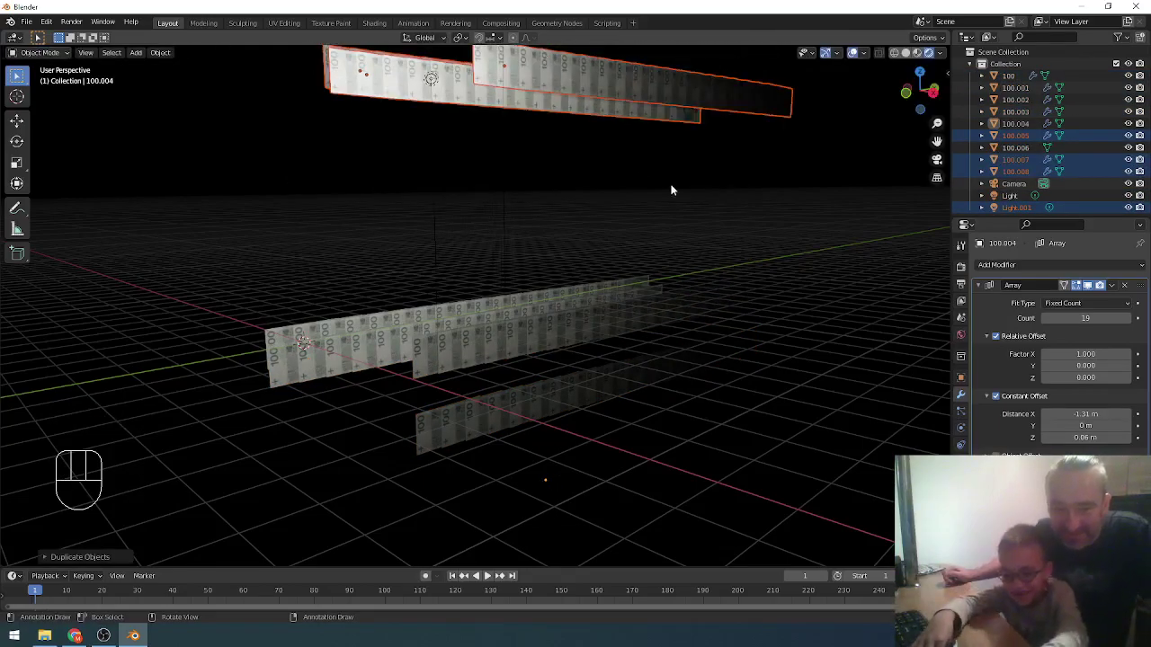
key("shift+d")
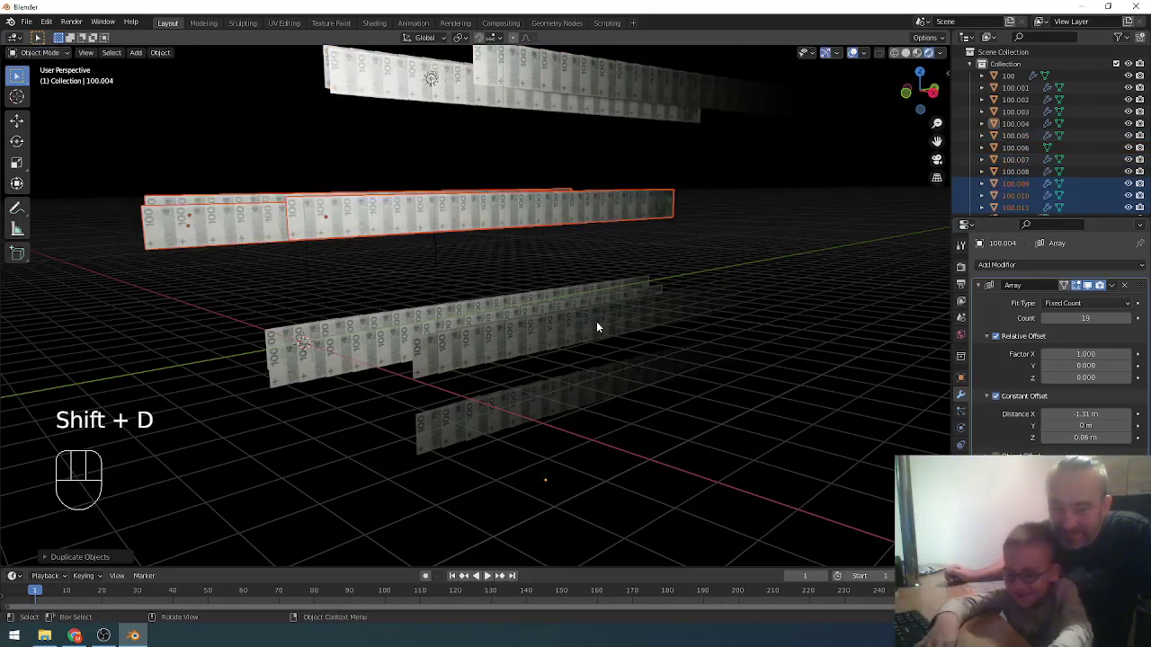
key("shift+d")
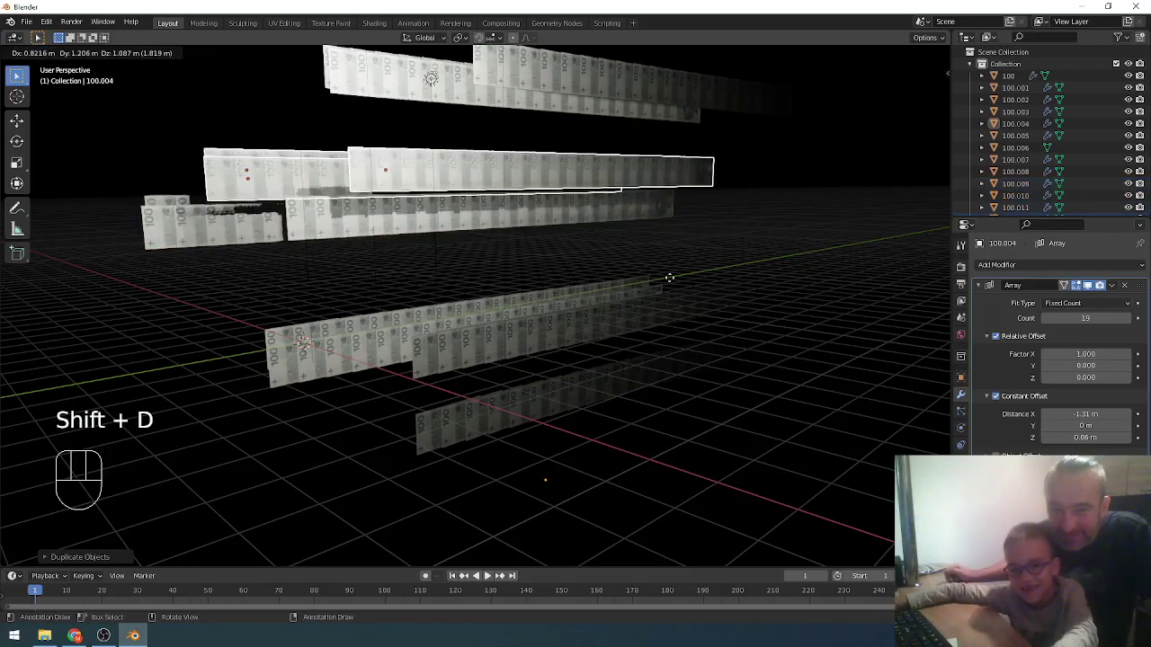
key("shift+d")
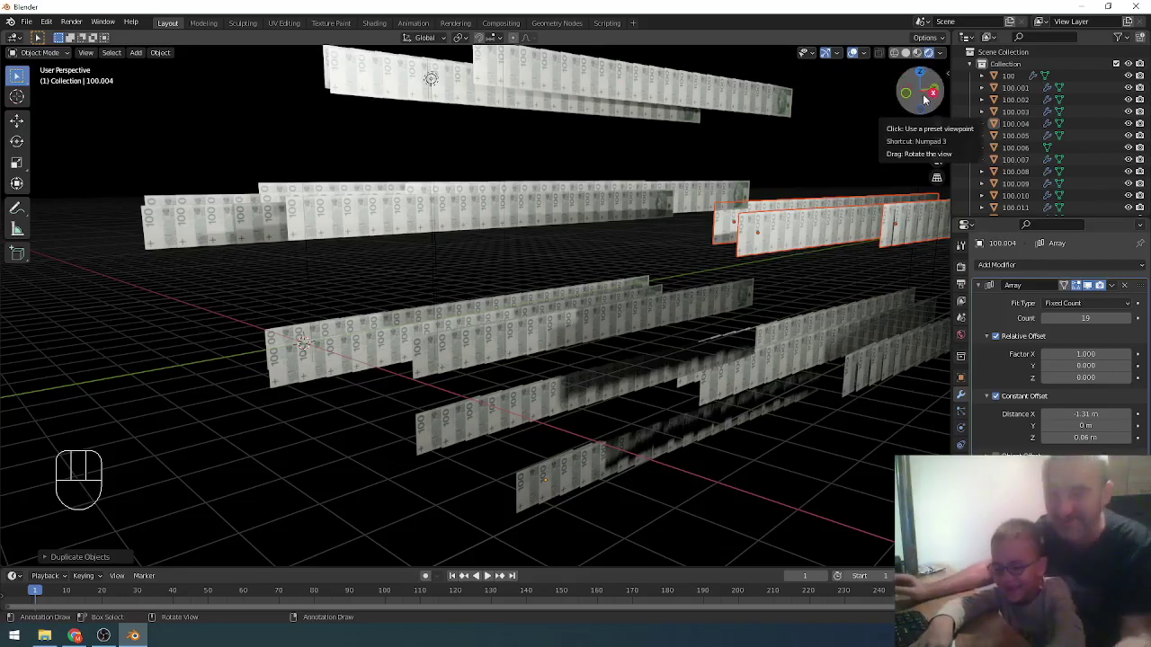
key("shift+d")
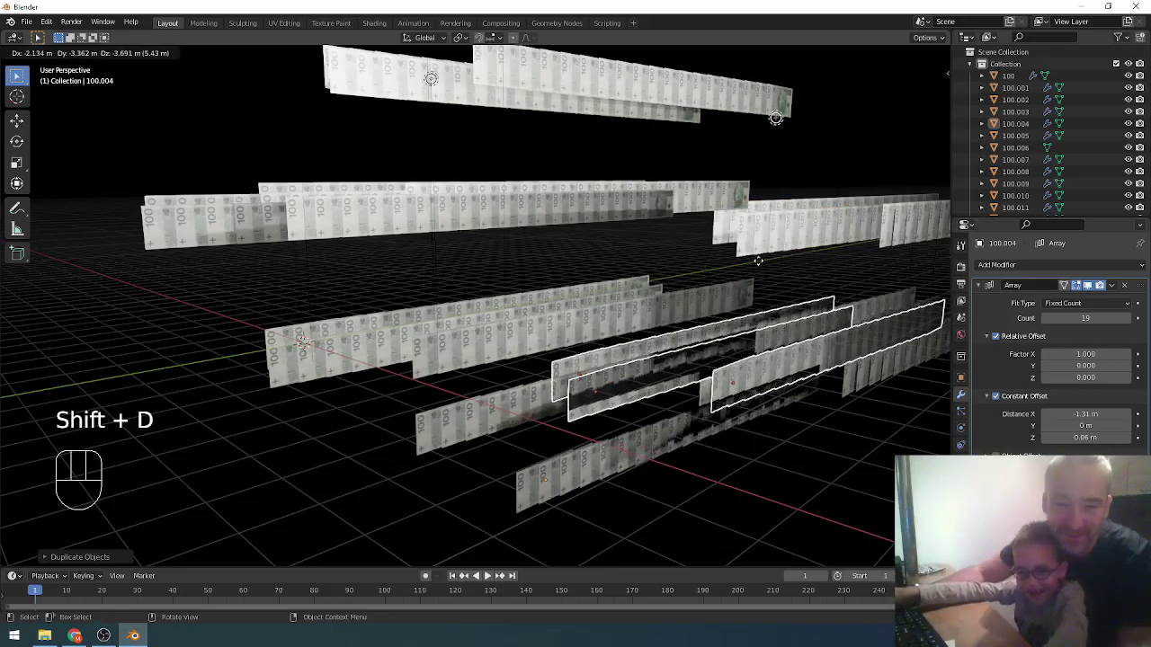
left_click_drag(659, 394, 642, 389)
left_click_drag(637, 340, 613, 379)
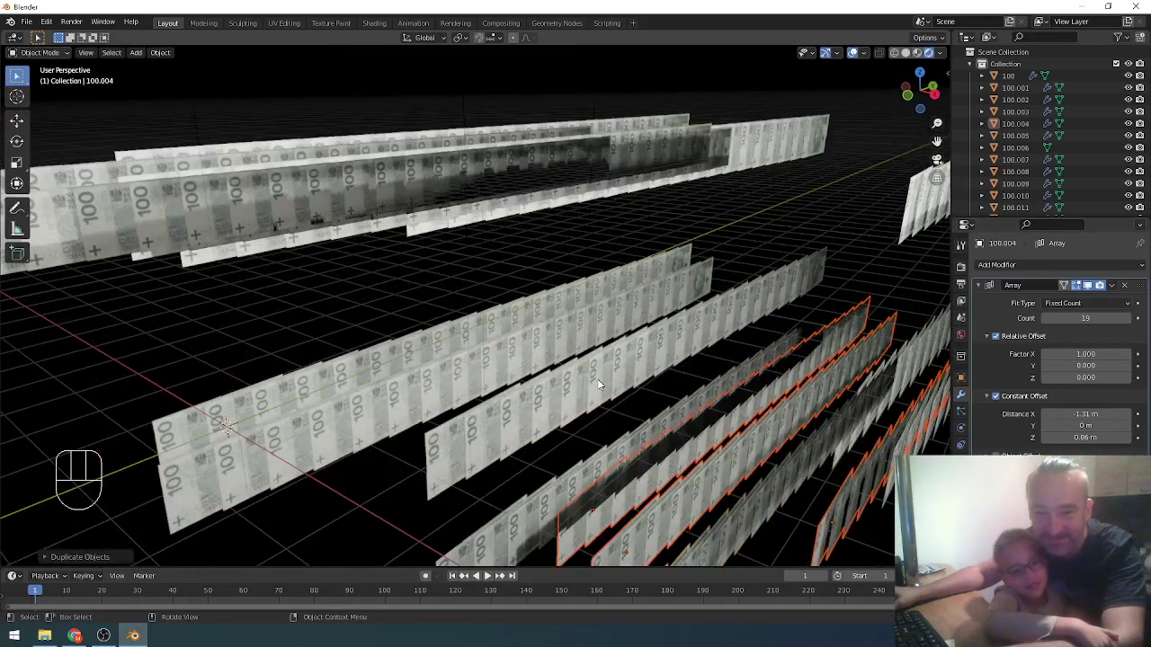
Reposition three individual upper strips to new spots within the field
left_click(580, 162)
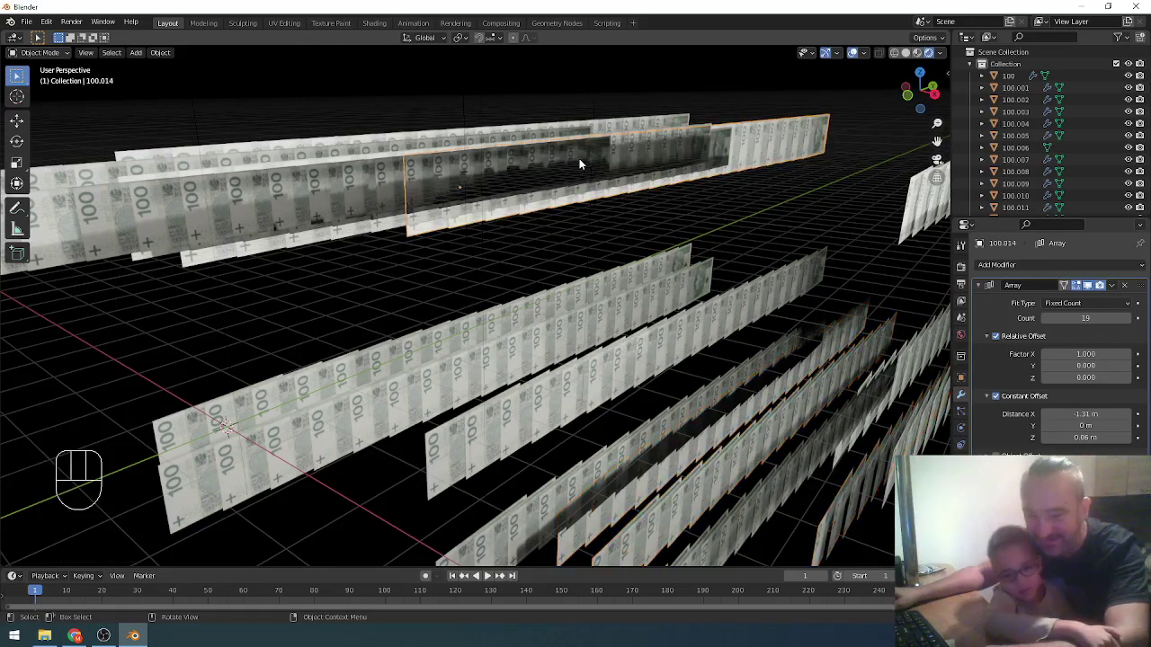
key("g")
left_click(452, 170)
key("g")
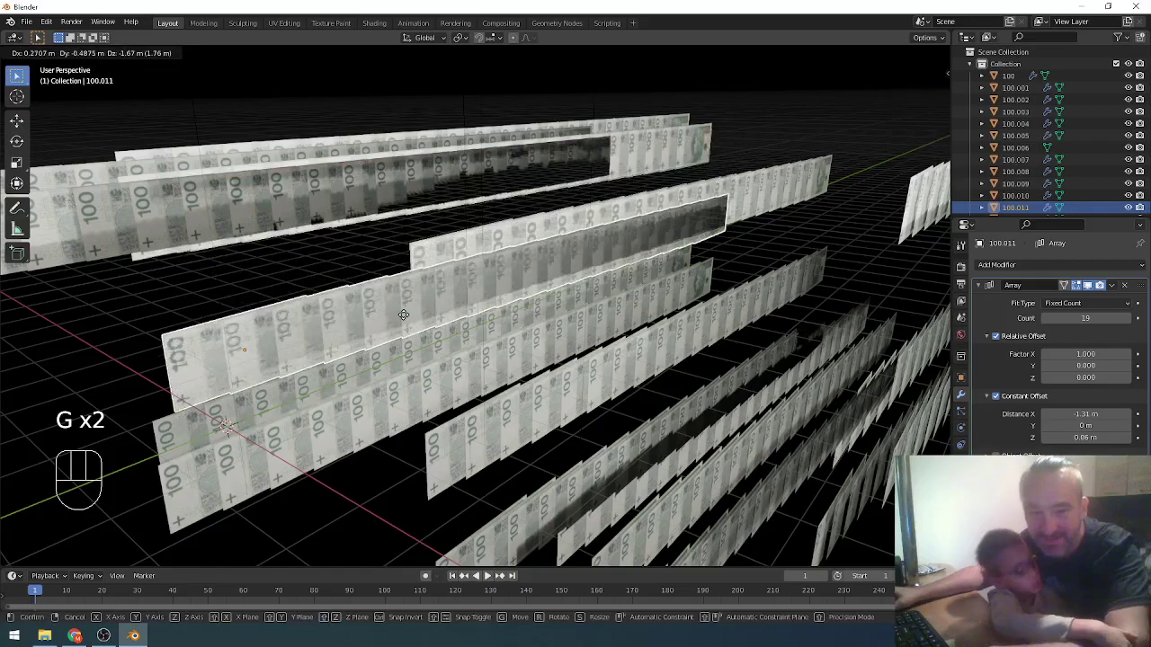
left_click(332, 172)
key("f")
key("g")
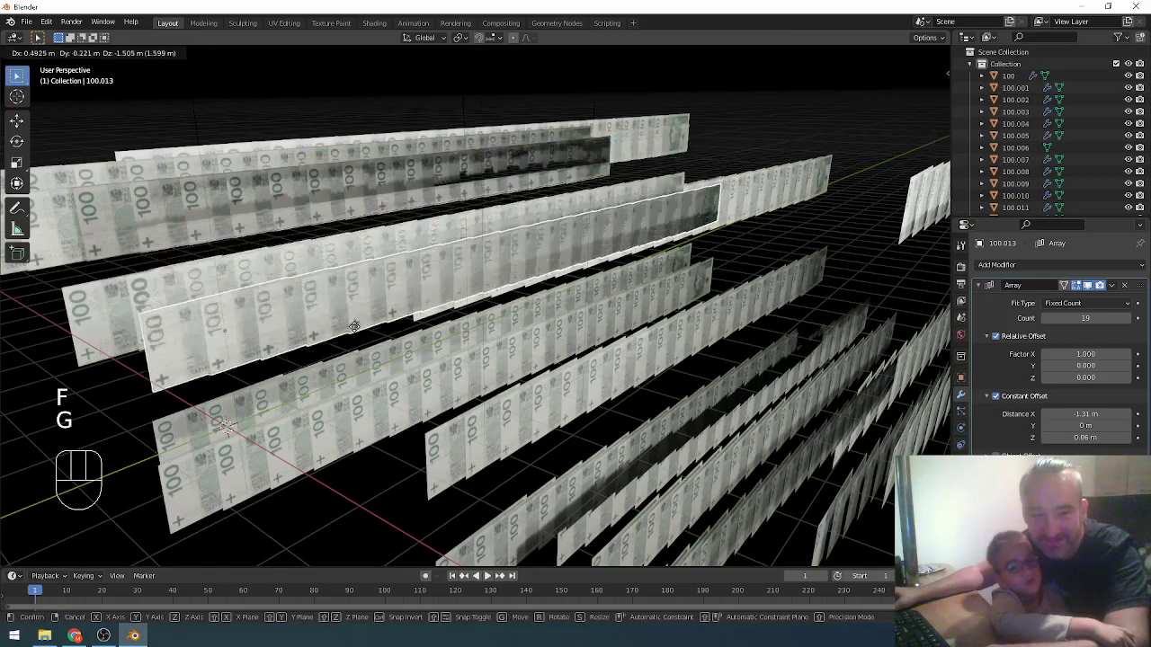
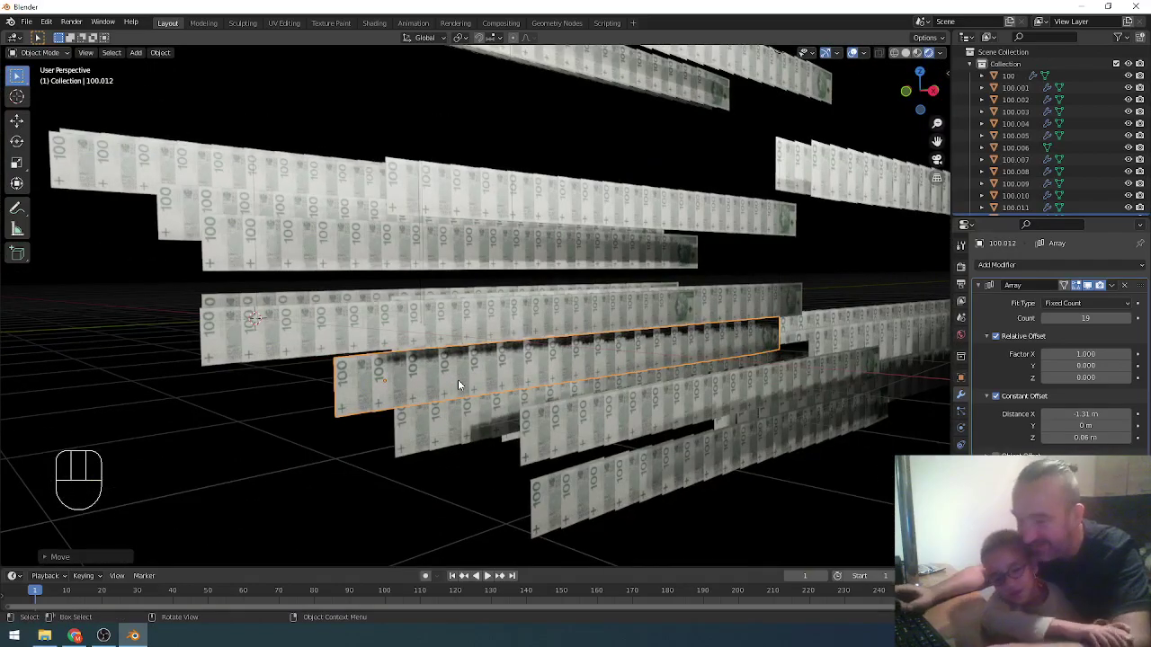
Reframe the scene camera so its shot overlaps a dense cluster of banknote rows
key("ctrl+alt+KP_0")
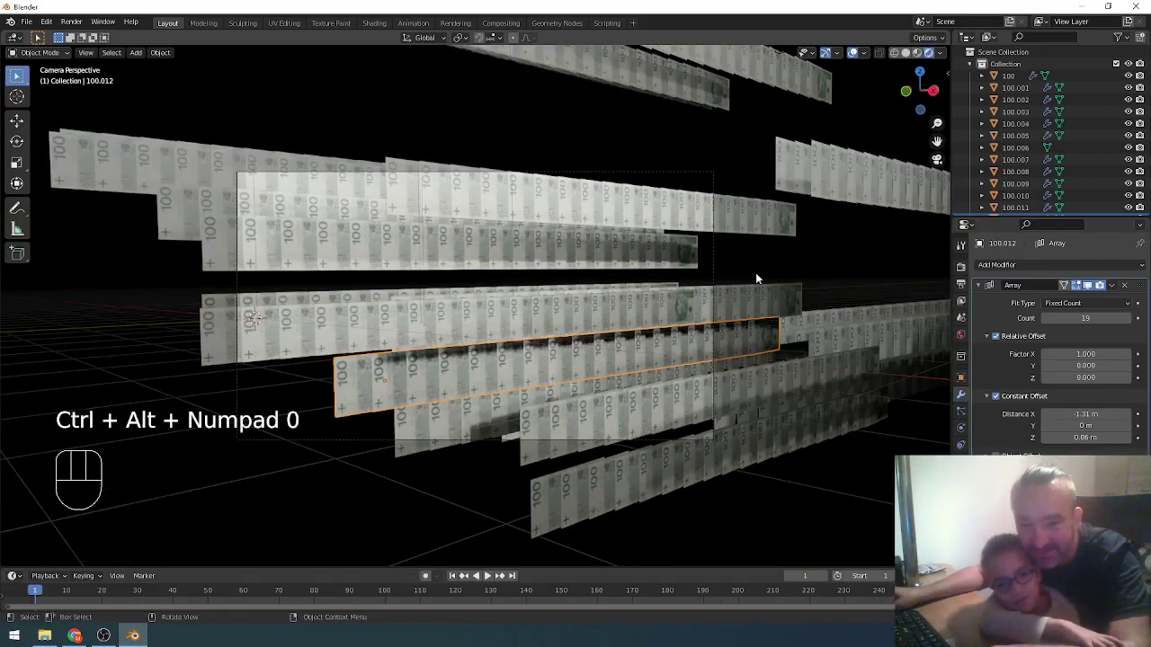
left_click(716, 268)
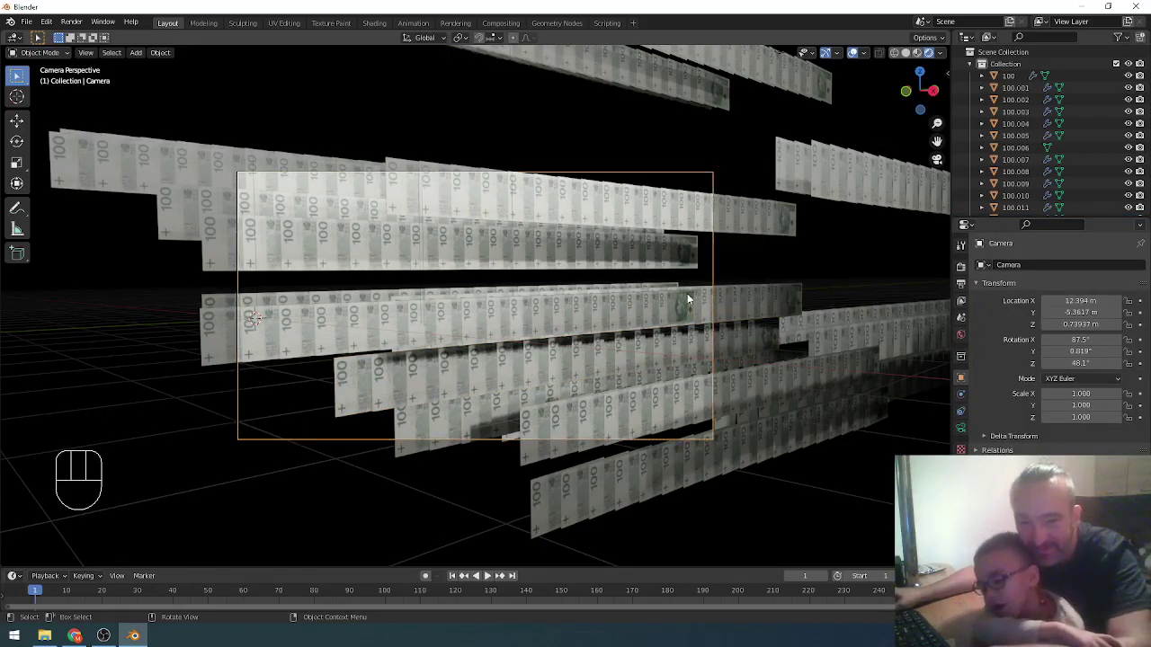
key("g")
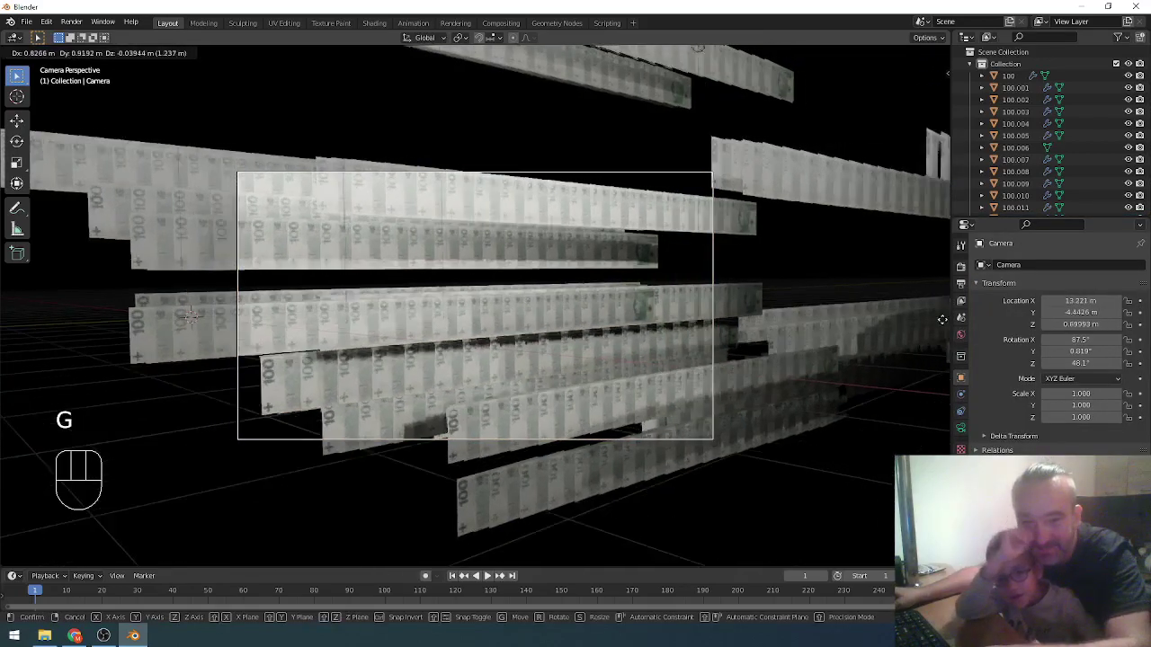
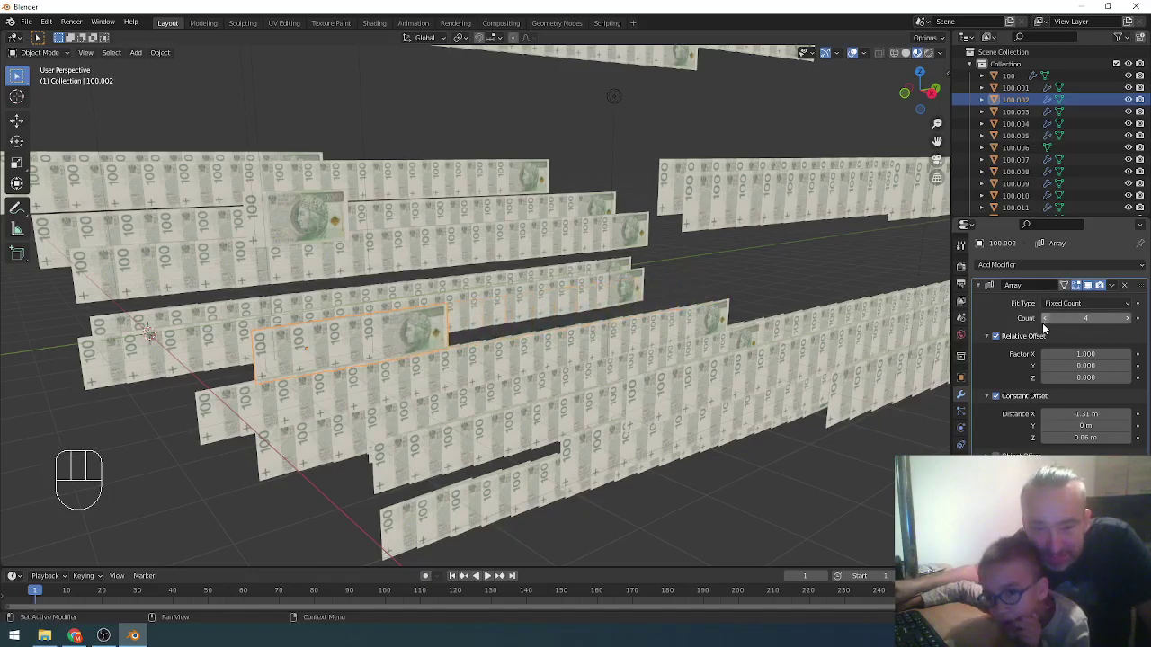
Raise strip 100.002's Array count to 32 notes and check the close-up through the camera
left_click(1048, 326)
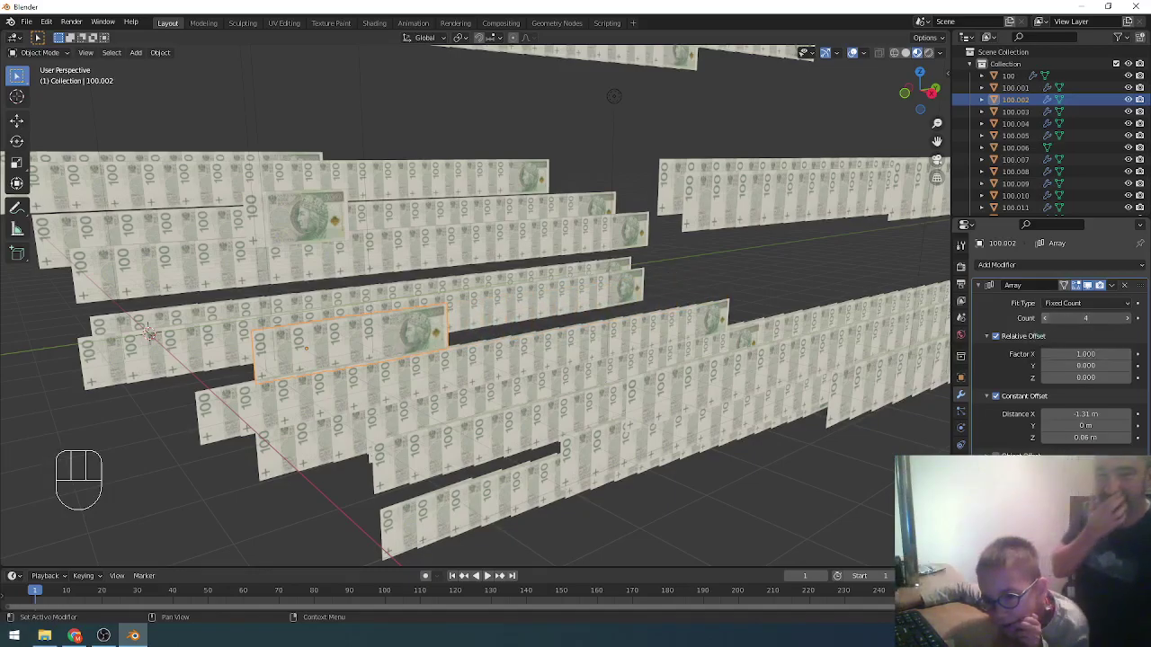
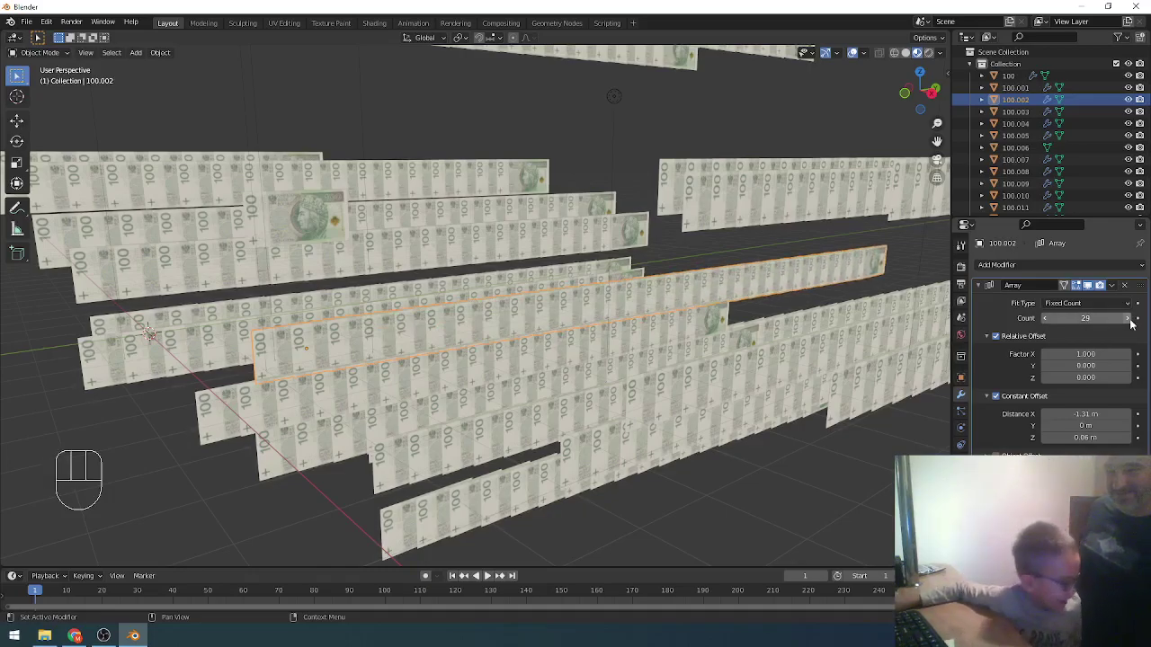
left_click(1134, 321)
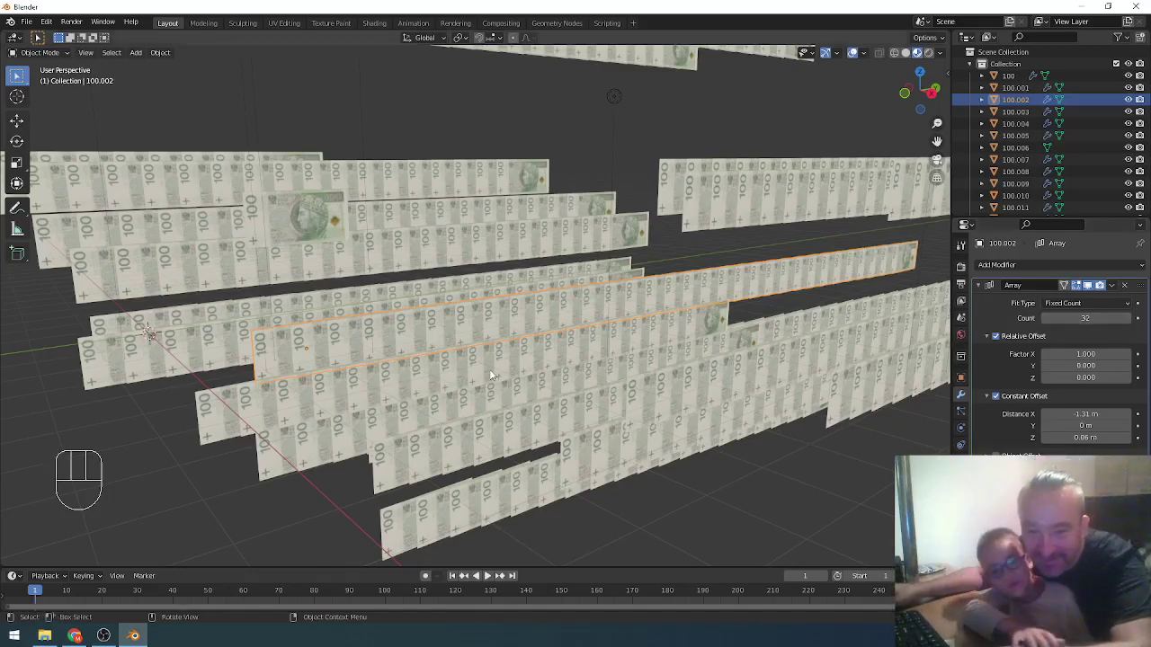
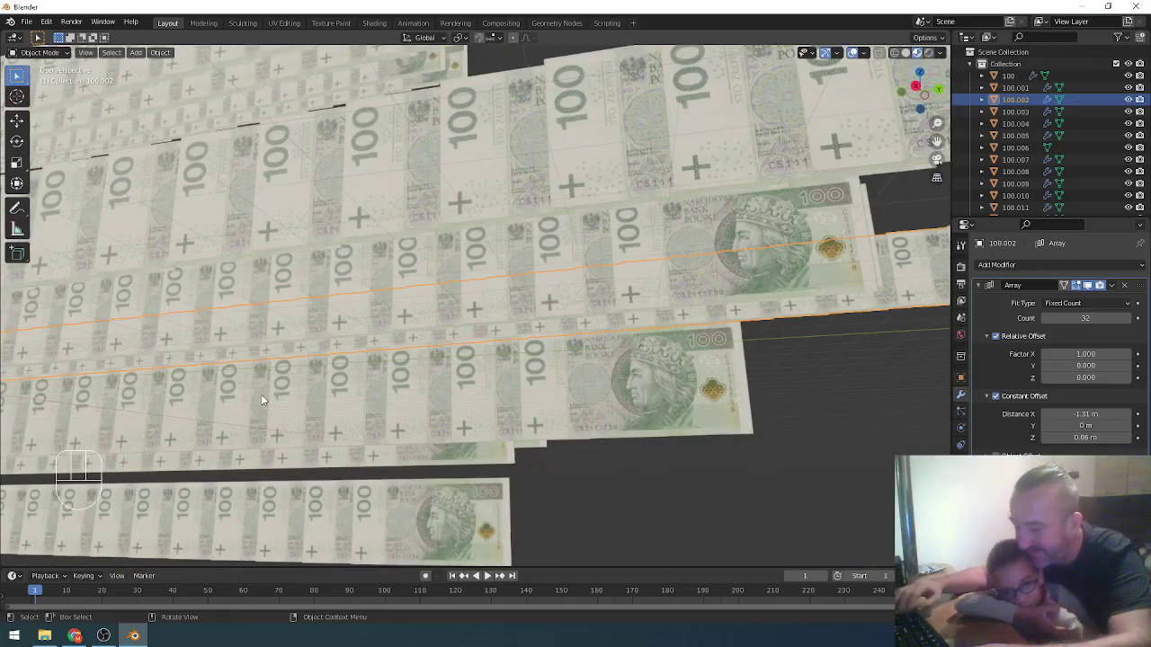
key("ctrl+alt+KP_0")
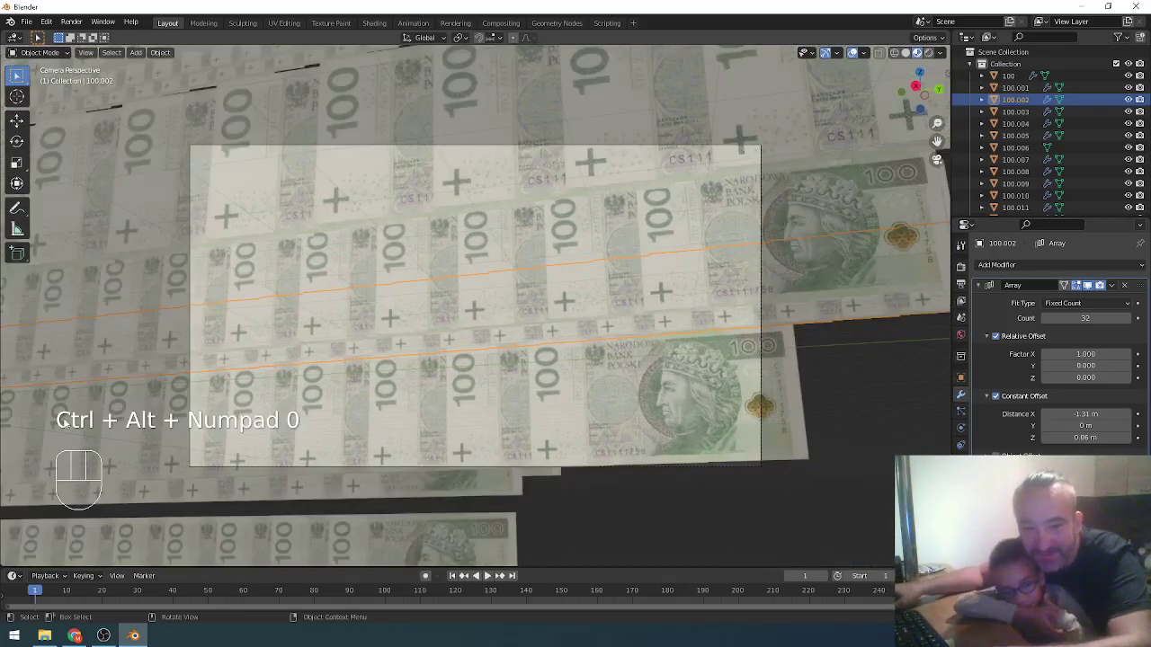